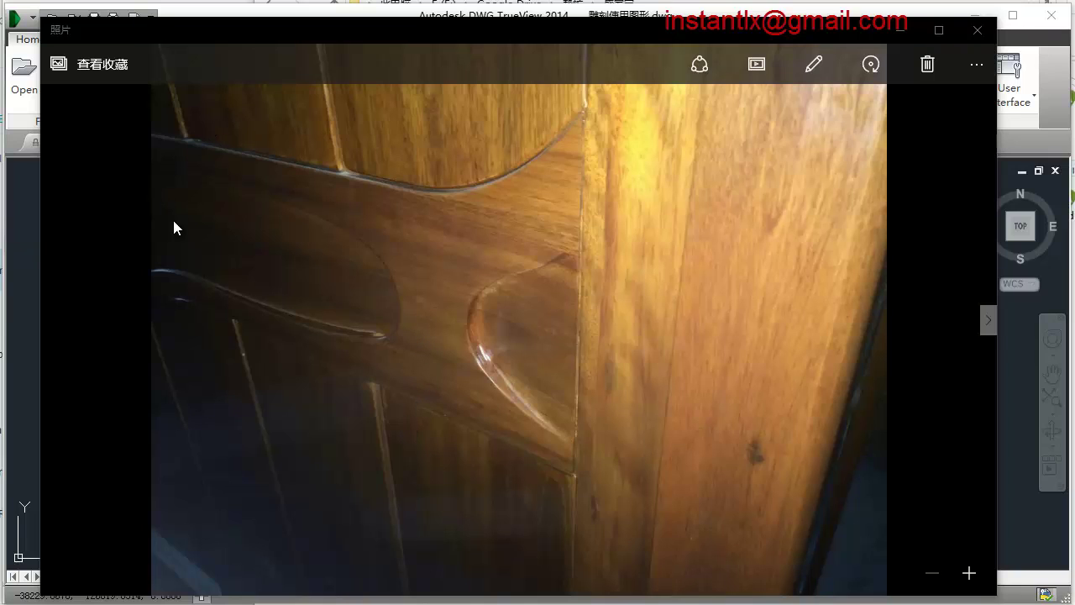
# Browse the wooden sliding-door handle reference photos from different angles.
pyautogui.click(543, 270)
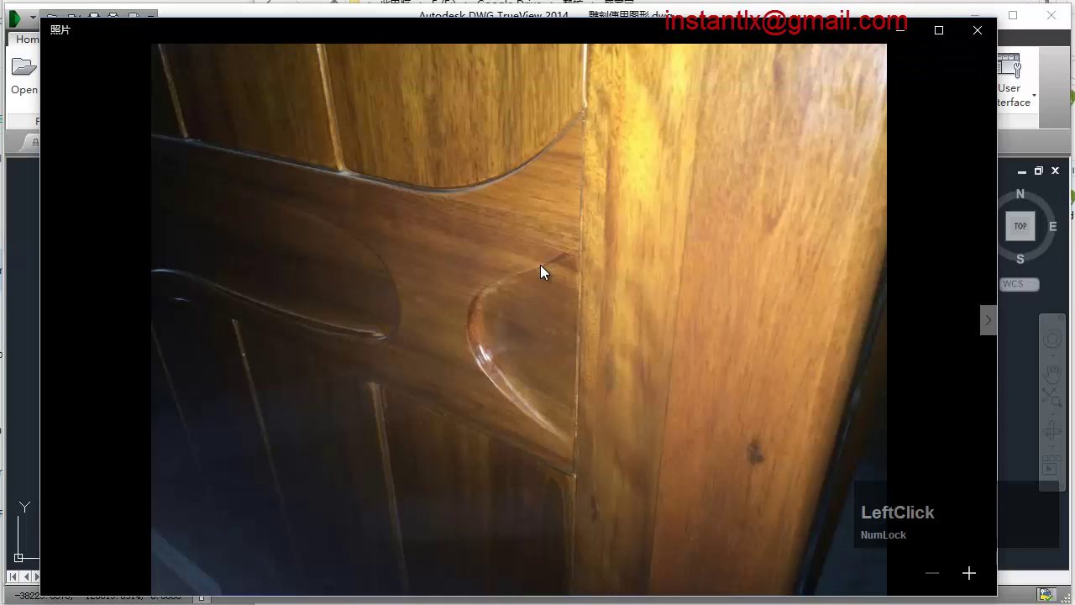
pyautogui.press('Right')
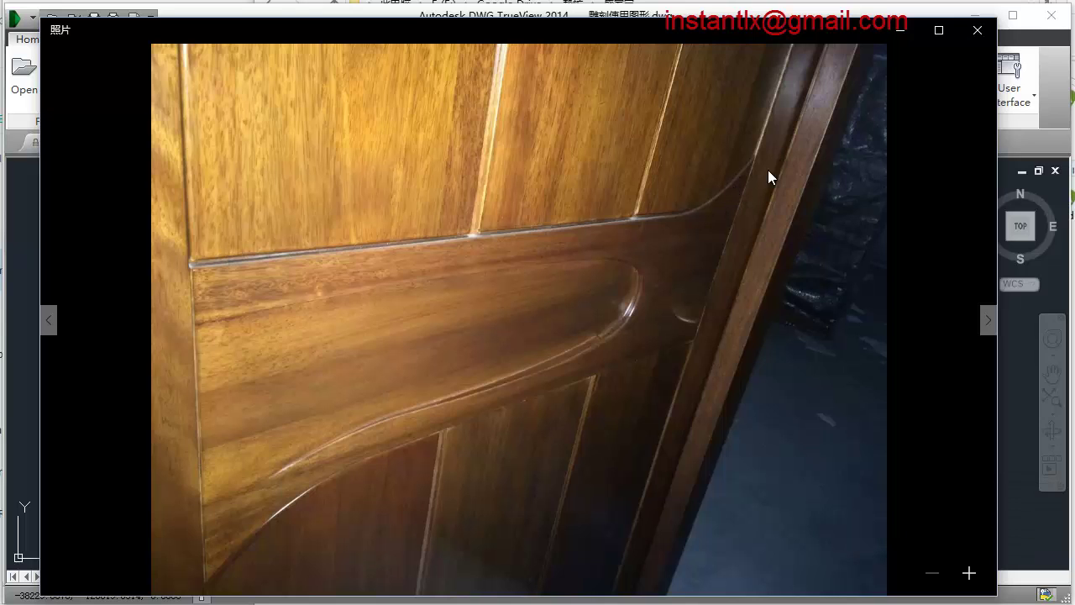
pyautogui.press('Right')
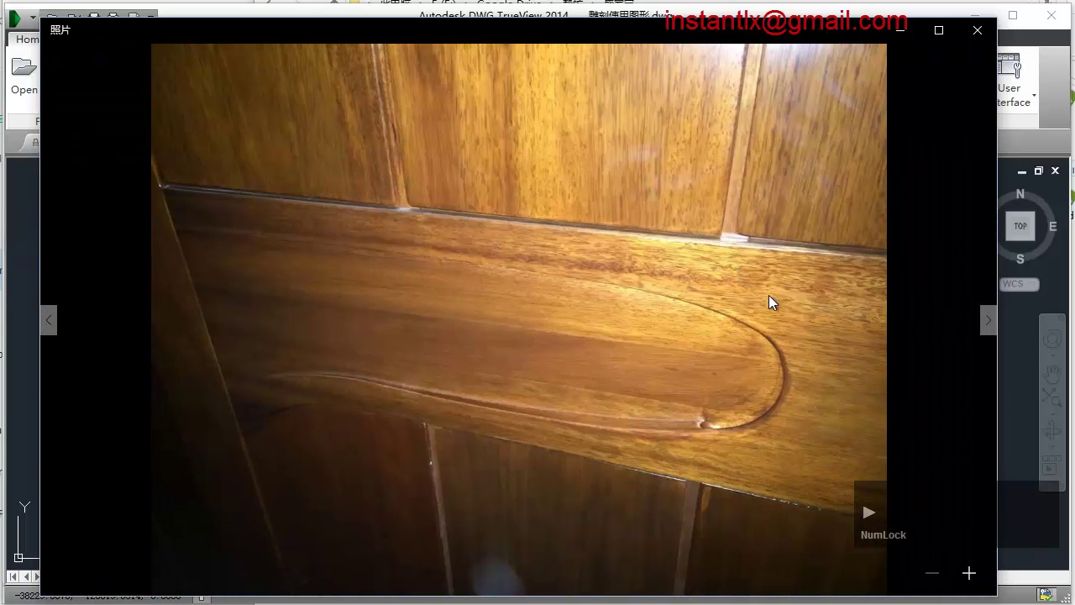
pyautogui.press('Left')
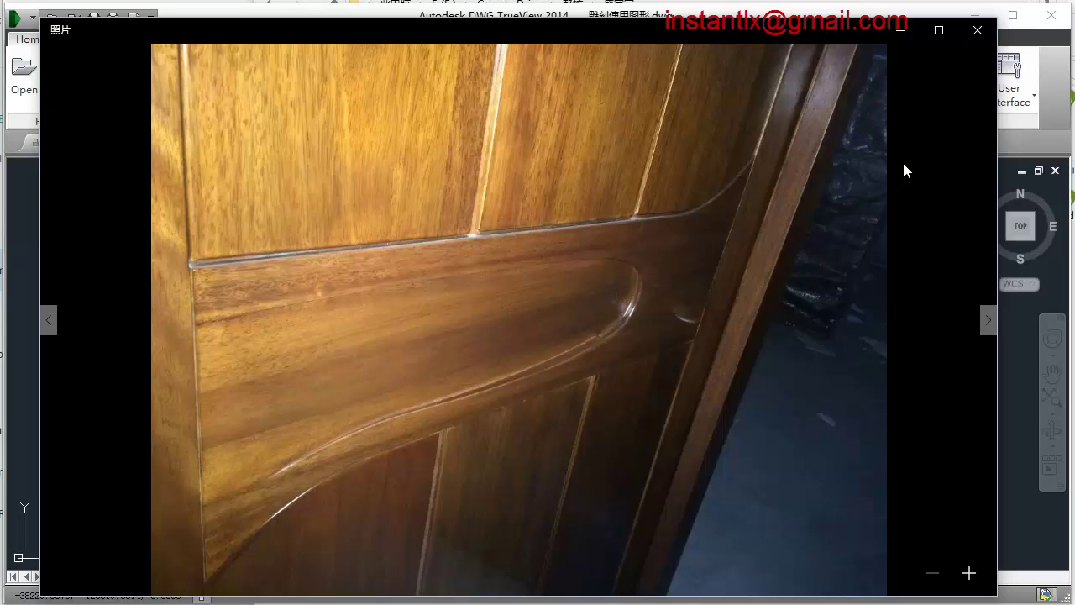
# Close the photo viewer and zoom the DWG drawing onto the handle's side profile.
pyautogui.click(1018, 373)
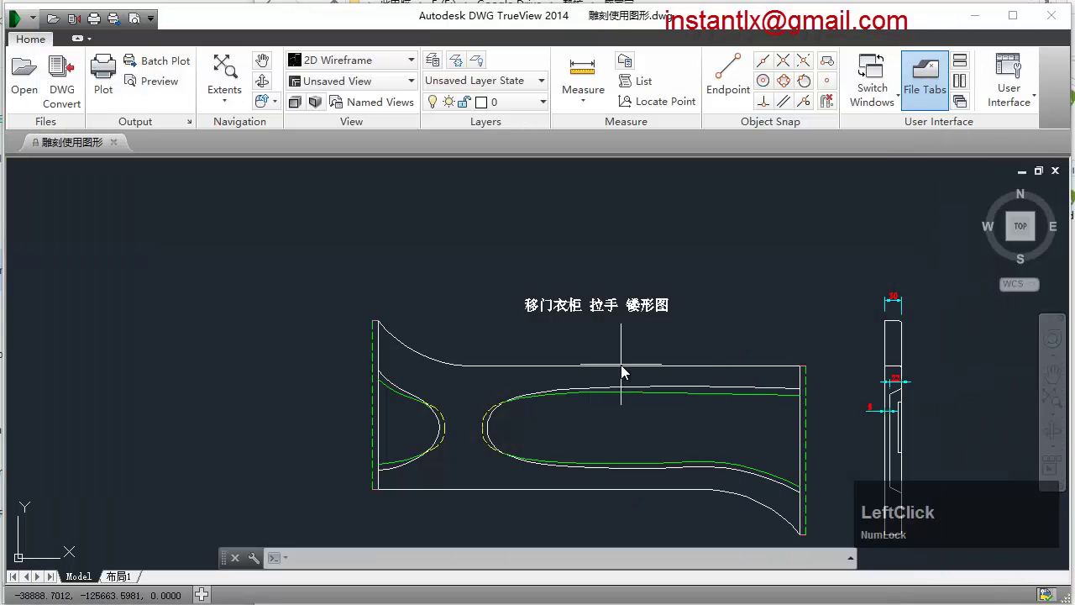
pyautogui.scroll(-3)
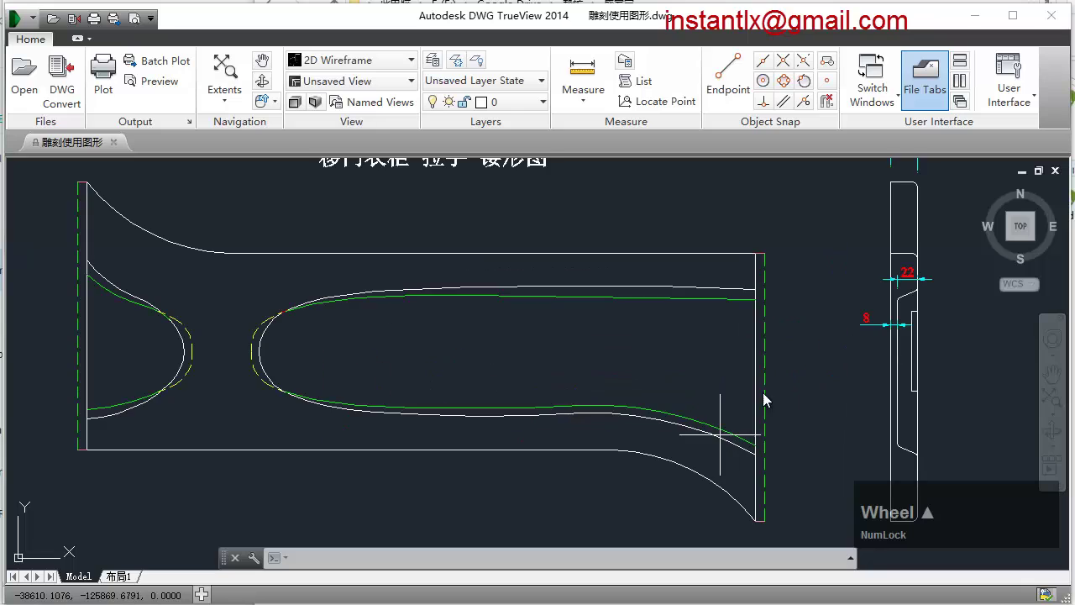
pyautogui.scroll(3)
pyautogui.scroll(-3)
pyautogui.scroll(3)
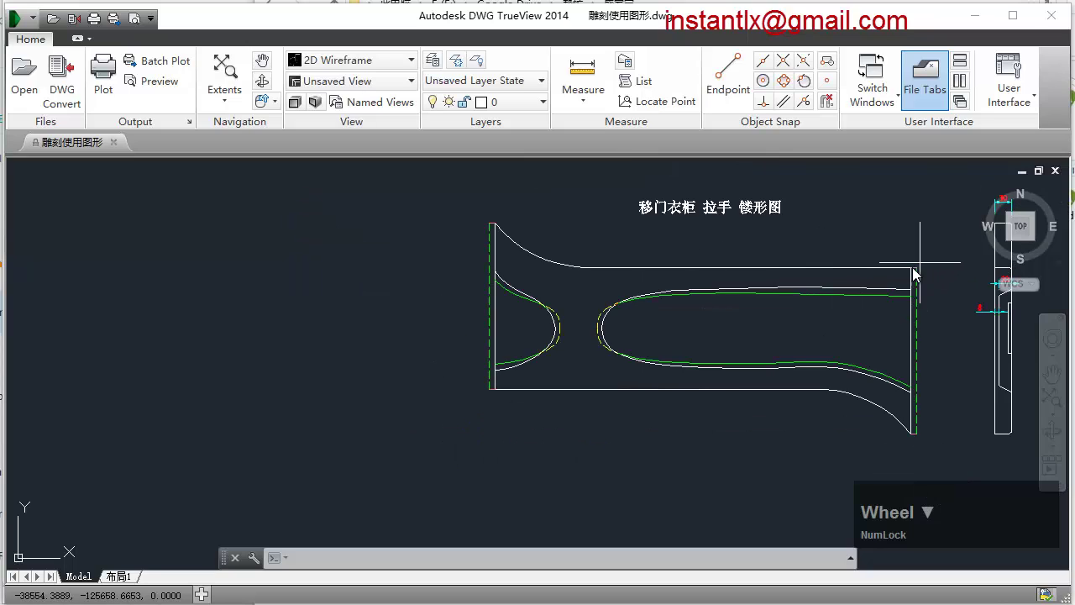
pyautogui.scroll(-3)
pyautogui.press('shift+Num_Lock')
pyautogui.middleClick(926, 311)
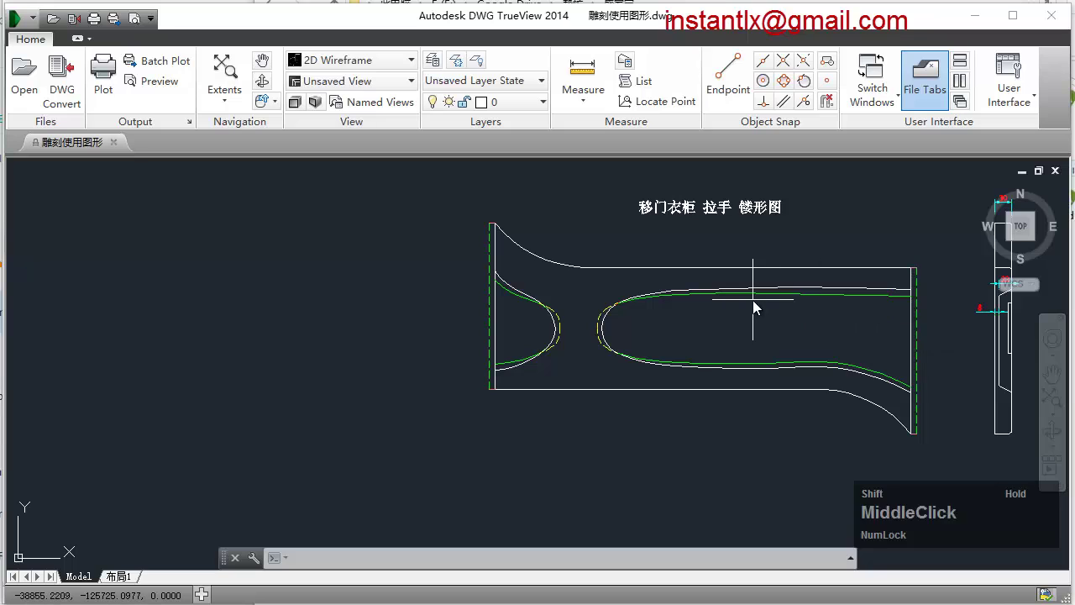
pyautogui.click(842, 313)
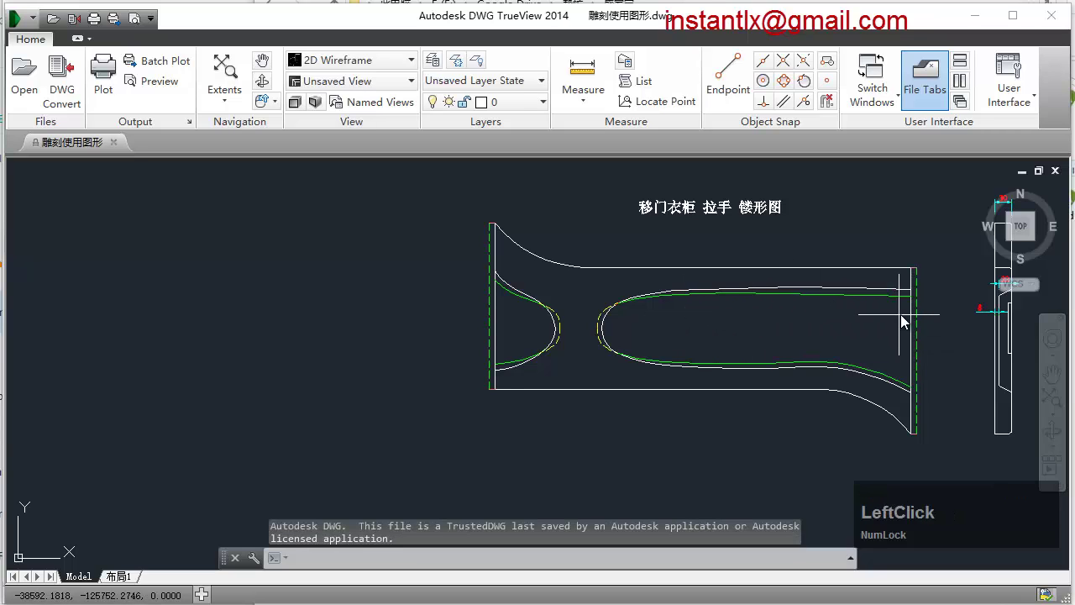
# Frame the profile's rounded corner and start a Radius measurement of the fillet arc.
pyautogui.scroll(-3)
pyautogui.scroll(3)
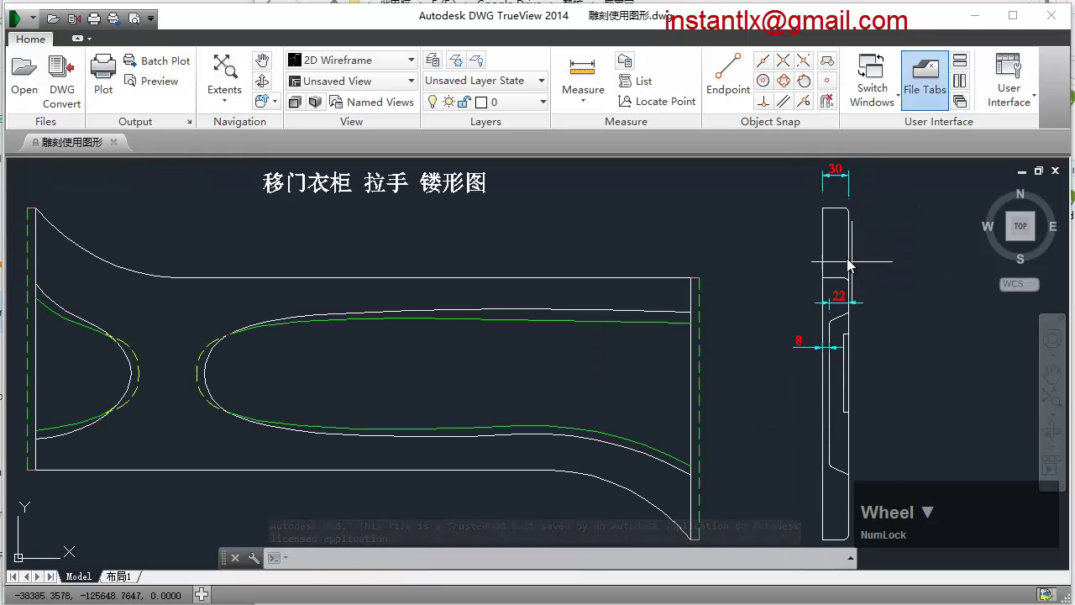
pyautogui.scroll(-3)
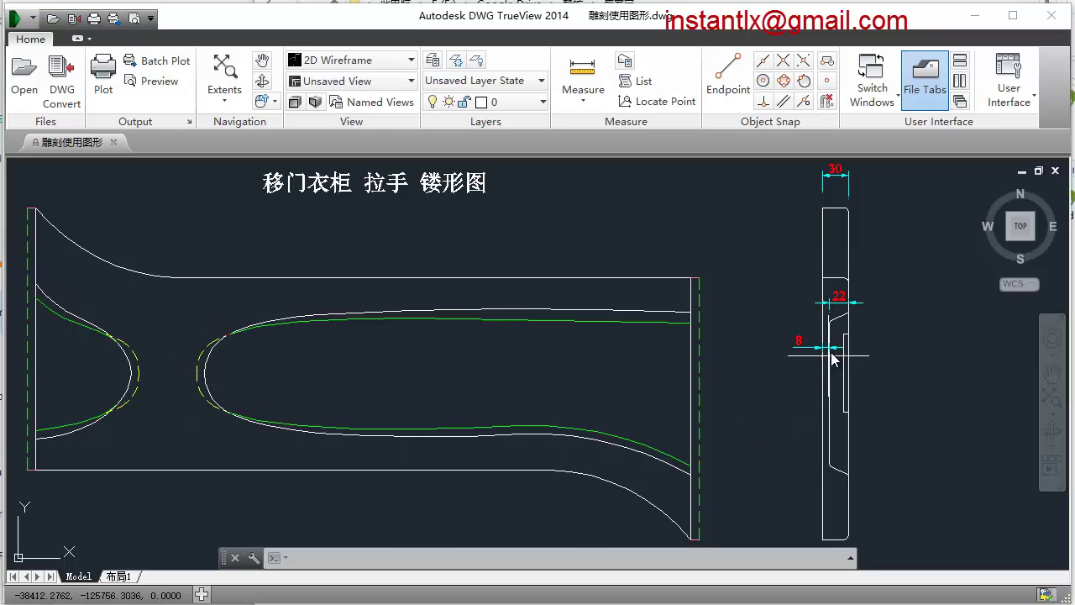
pyautogui.scroll(3)
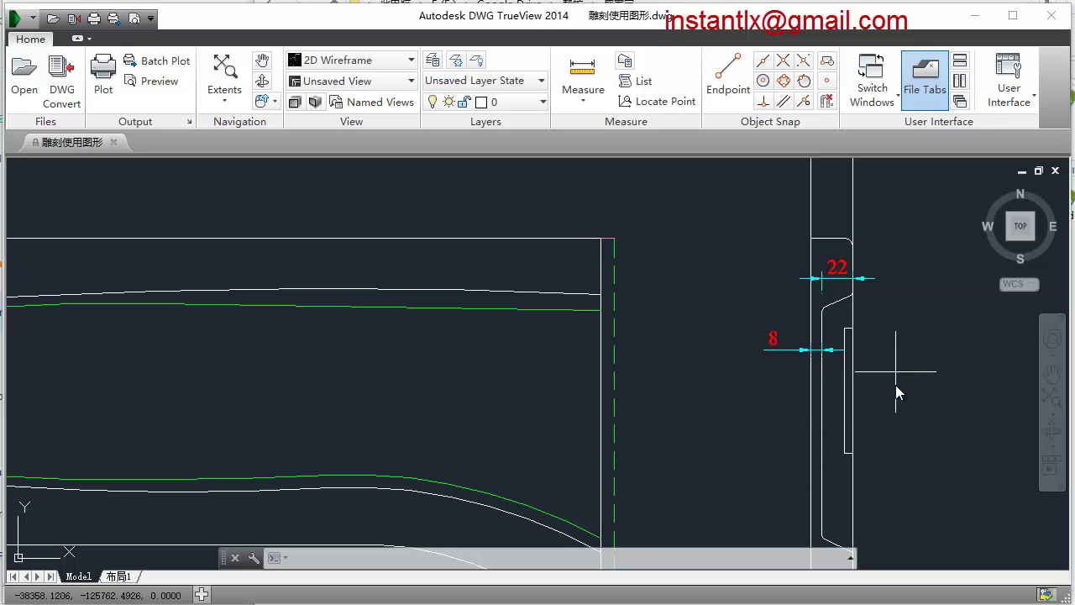
pyautogui.scroll(-3)
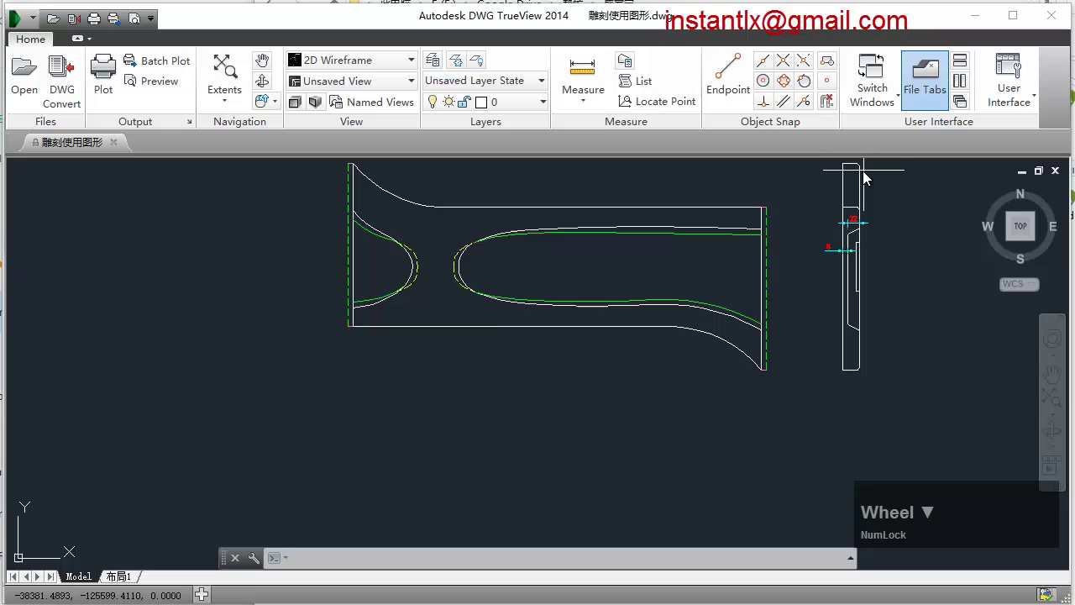
pyautogui.scroll(3)
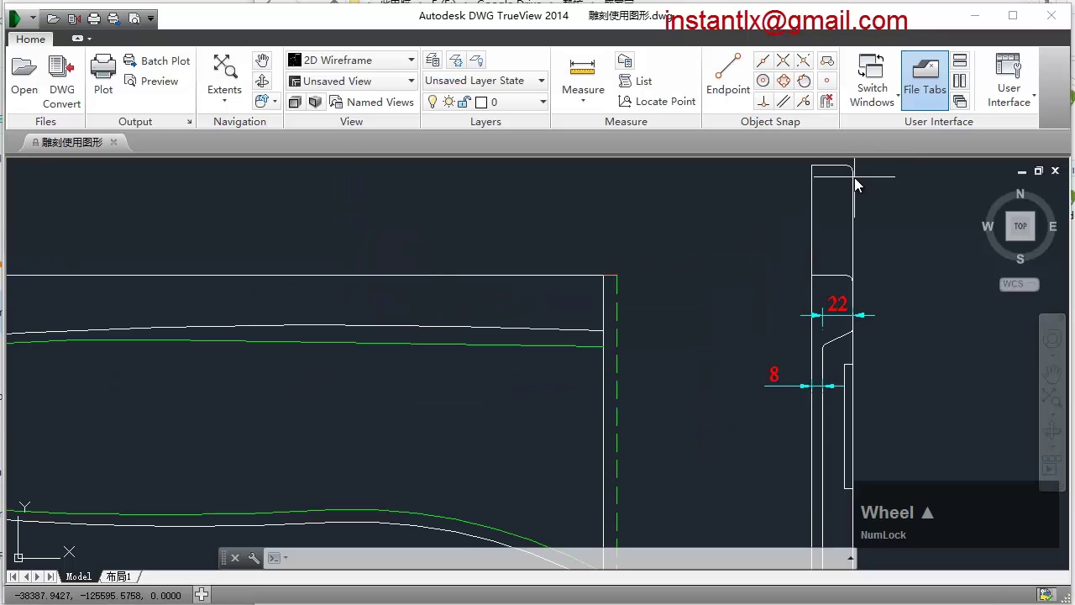
pyautogui.scroll(3)
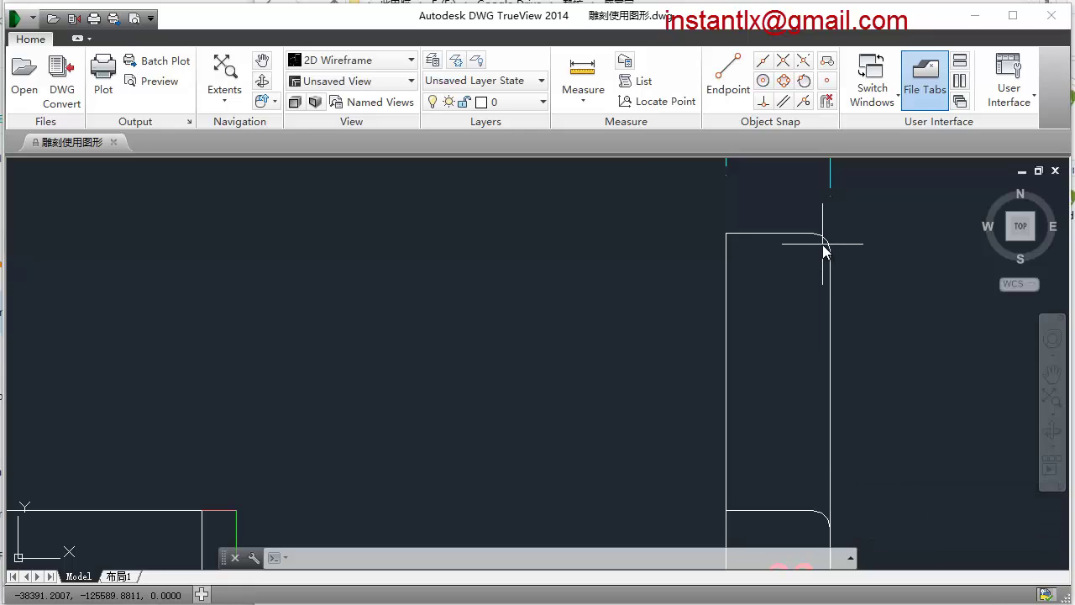
pyautogui.scroll(3)
pyautogui.click(584, 105)
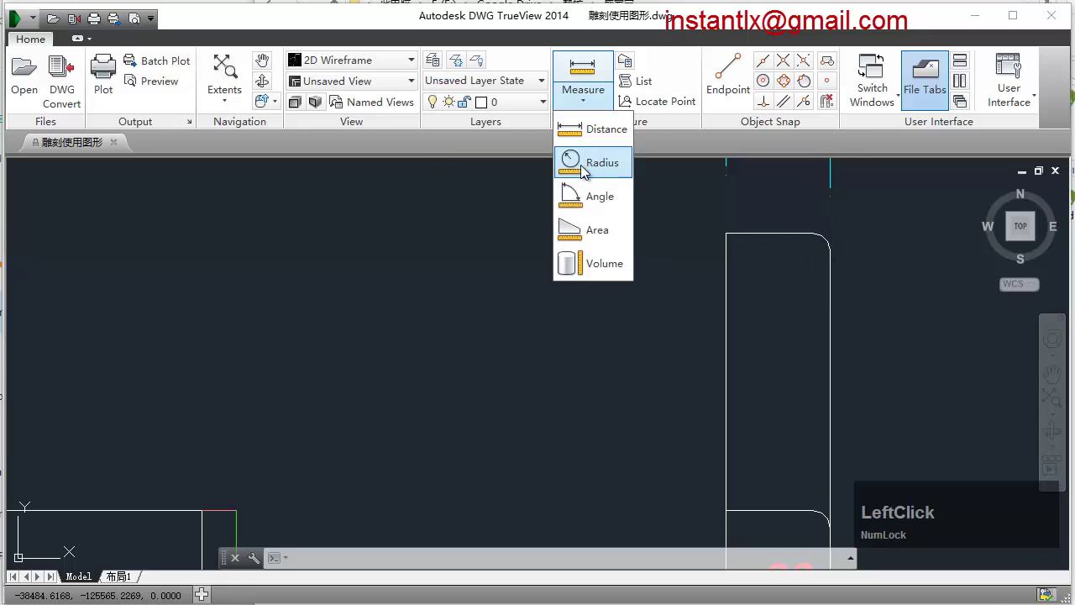
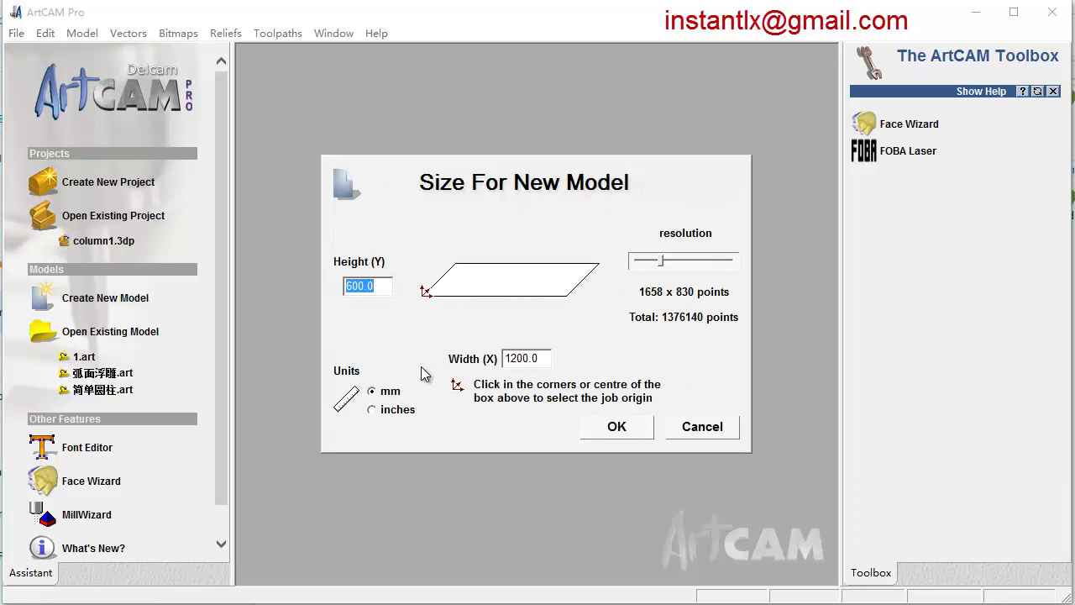
# Import the handle outline vectors and scale them to 1000 mm wide at the sheet origin.
pyautogui.click(431, 301)
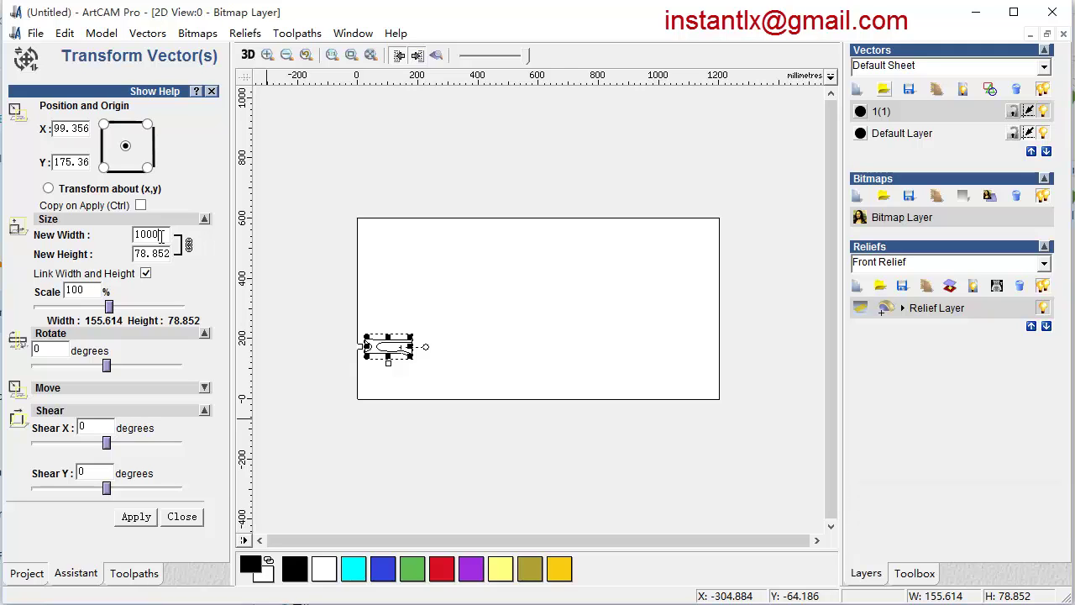
pyautogui.click(128, 522)
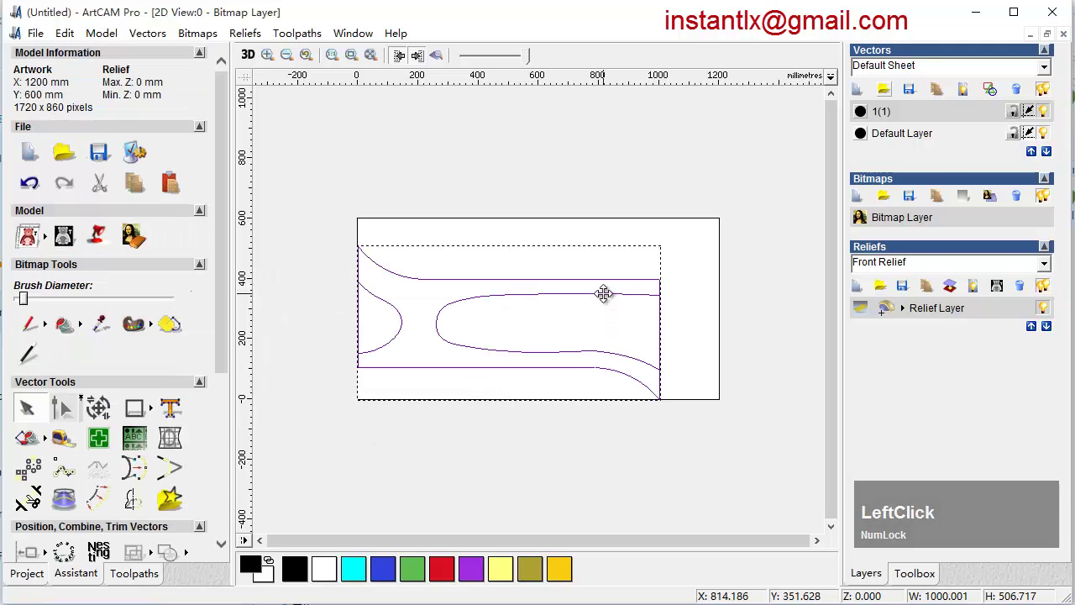
# Ungroup the imported handle outline into separate vectors.
pyautogui.rightClick(609, 300)
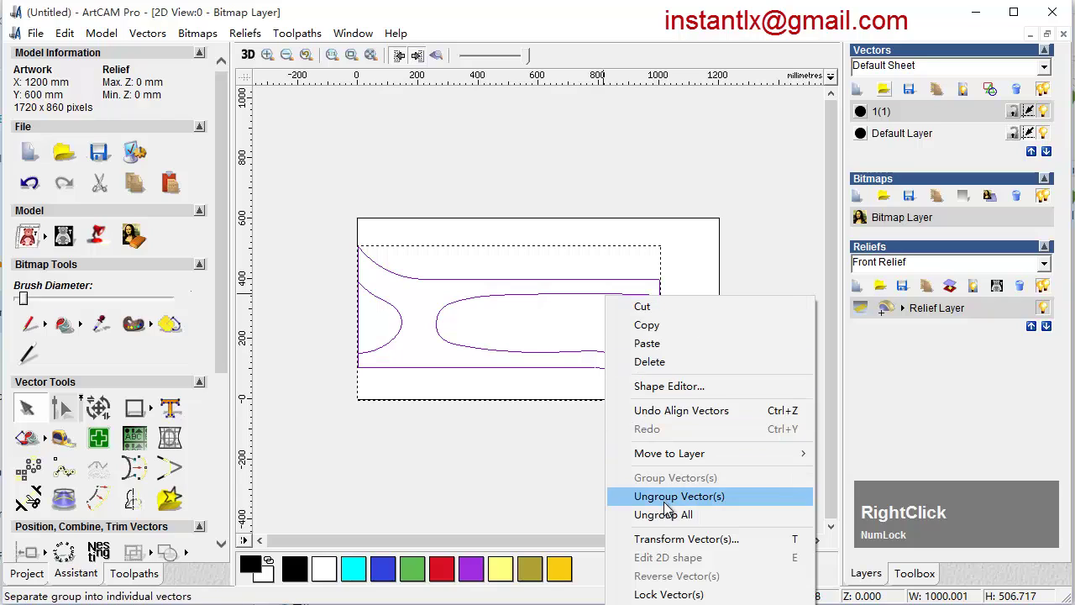
pyautogui.click(669, 508)
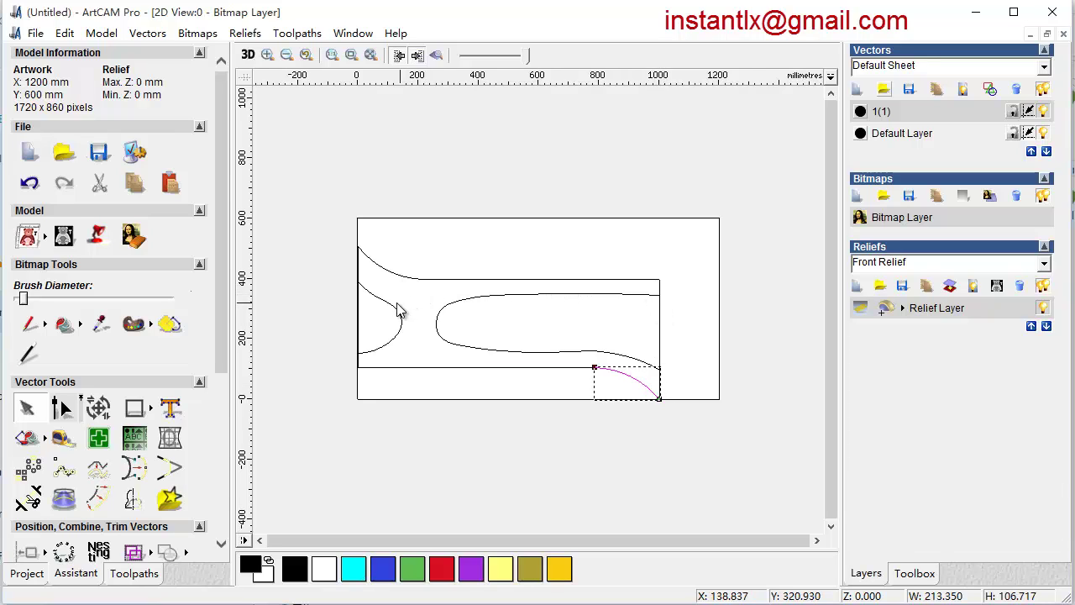
# Move the two inner pocket curves apart from the border outline via cut and paste onto their own layer.
pyautogui.click(398, 313)
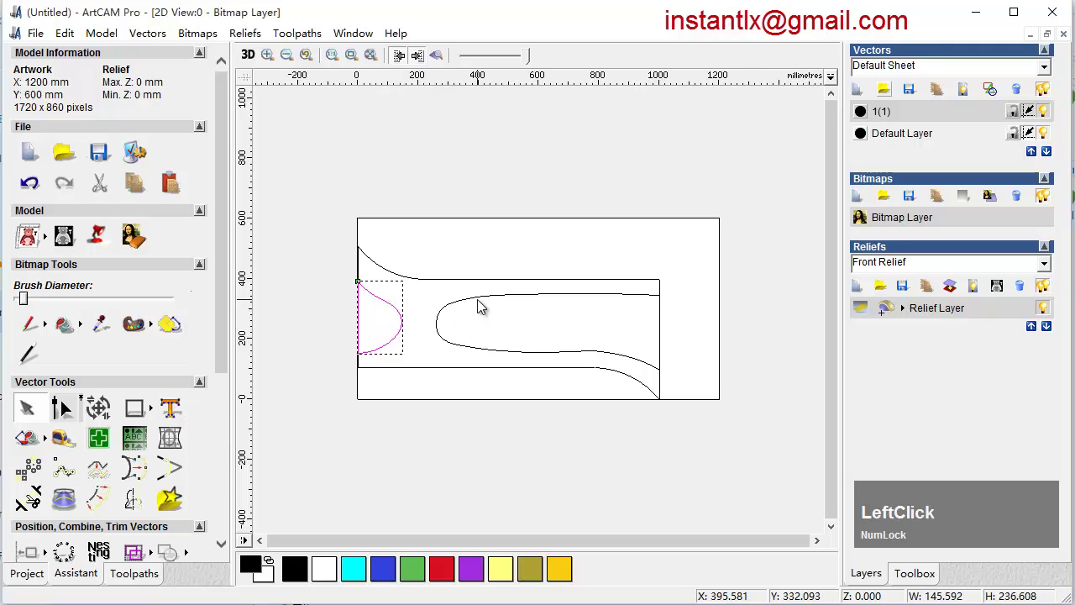
pyautogui.press('shift+Num_Lock')
pyautogui.click(481, 302)
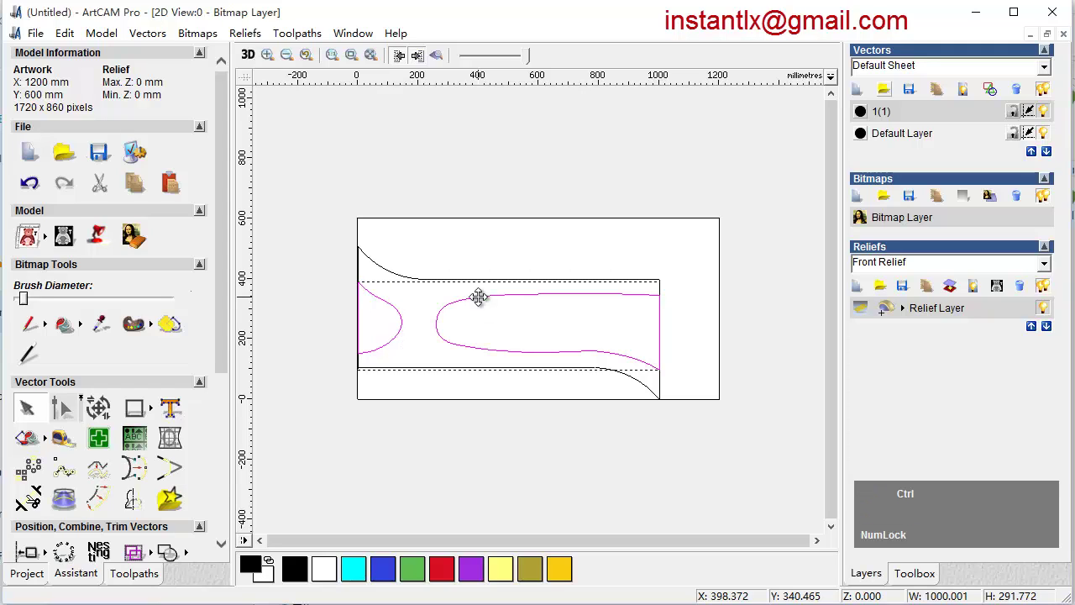
pyautogui.press('ctrl+x')
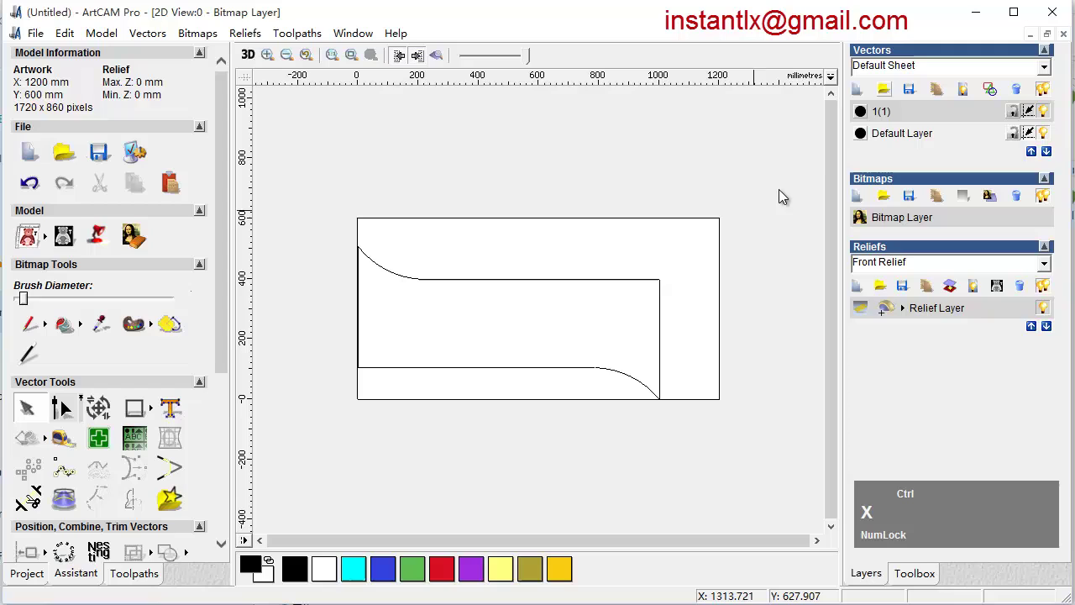
pyautogui.click(903, 142)
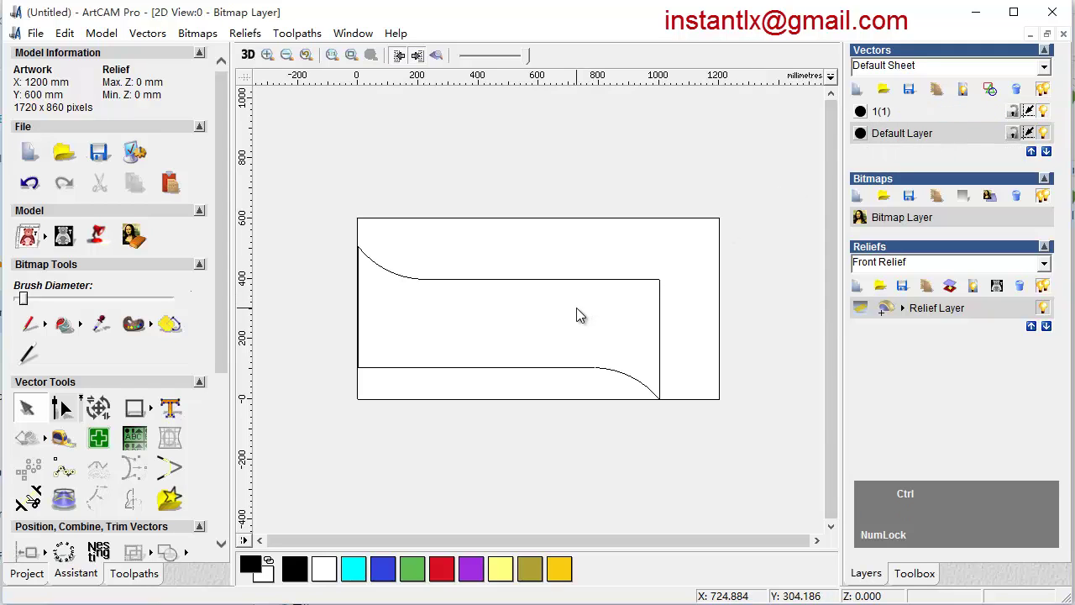
pyautogui.press('ctrl+v')
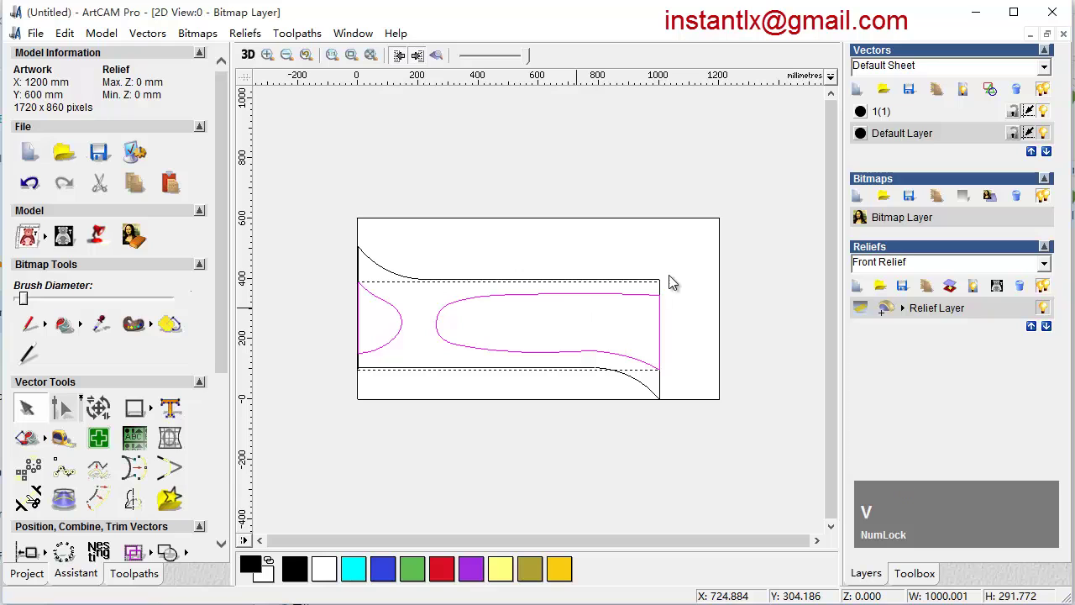
pyautogui.click(869, 115)
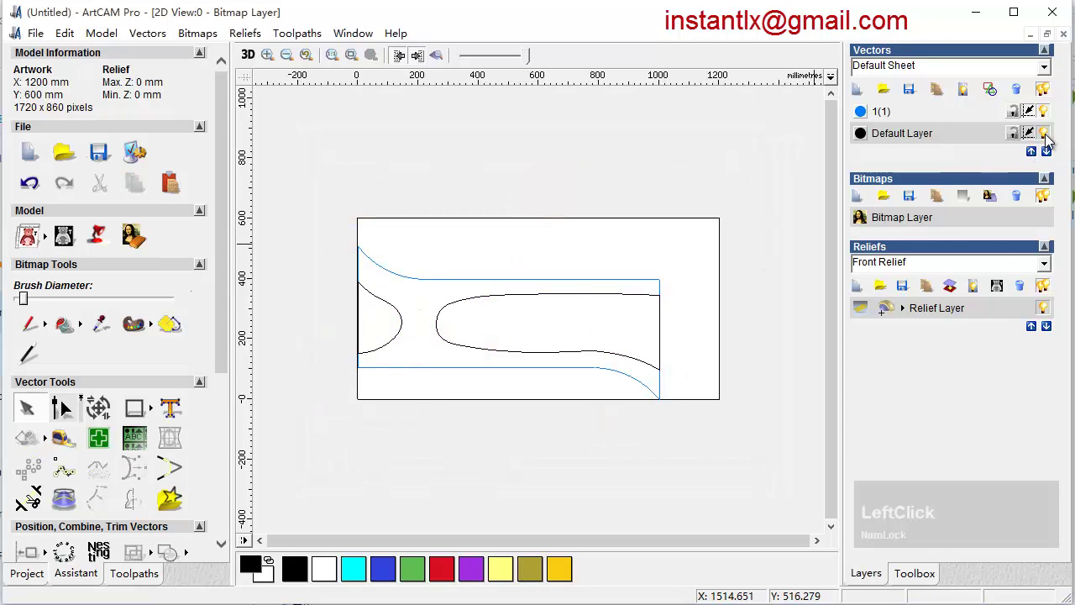
# Hide the default layer and join the six border pieces with coincident points at tolerance 20.
pyautogui.click(1051, 140)
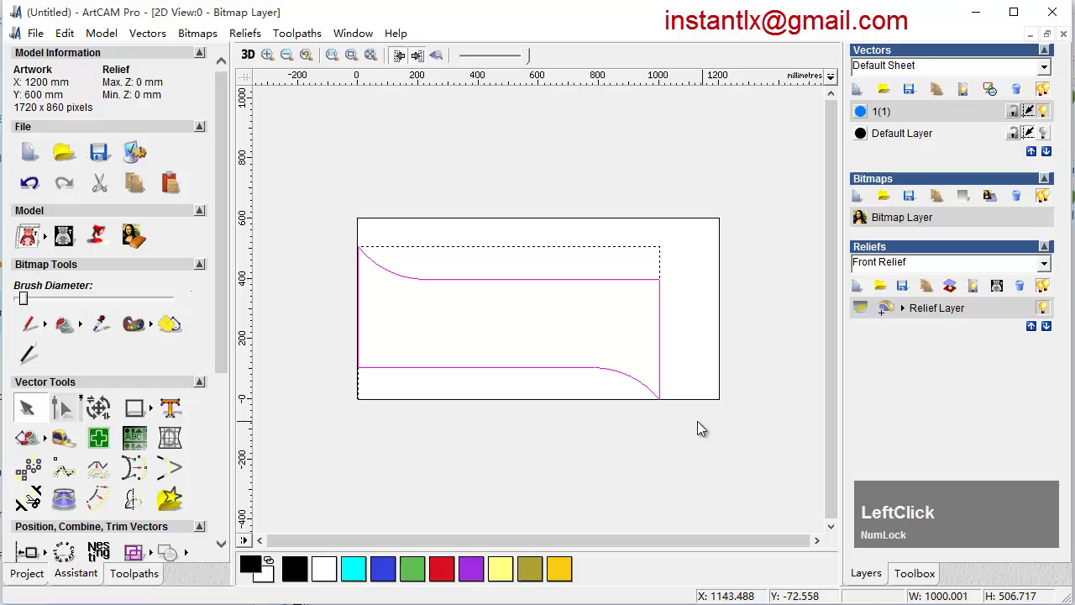
pyautogui.click(142, 37)
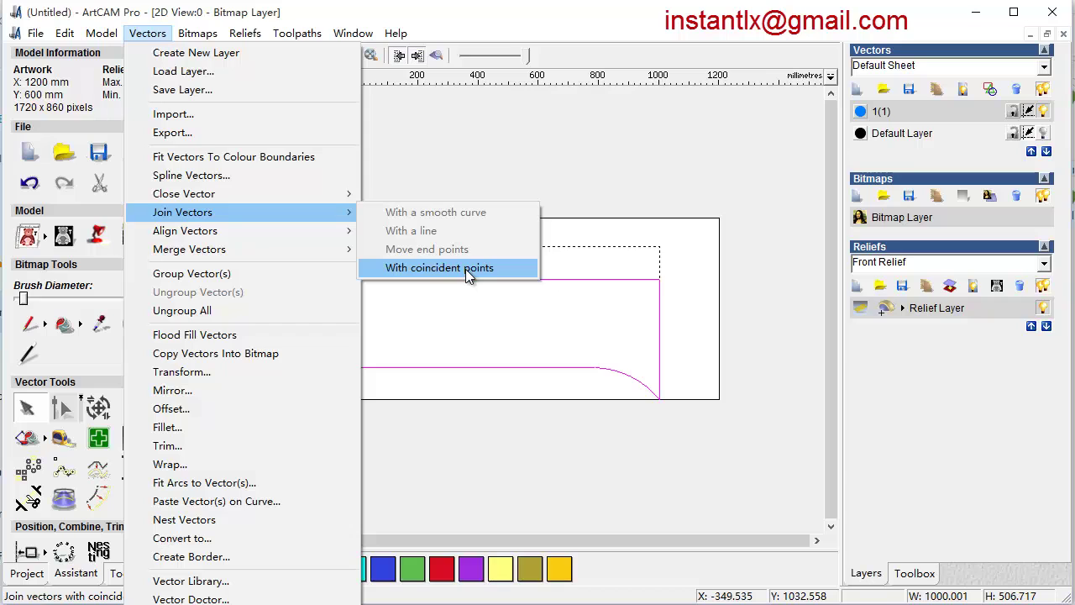
pyautogui.click(471, 275)
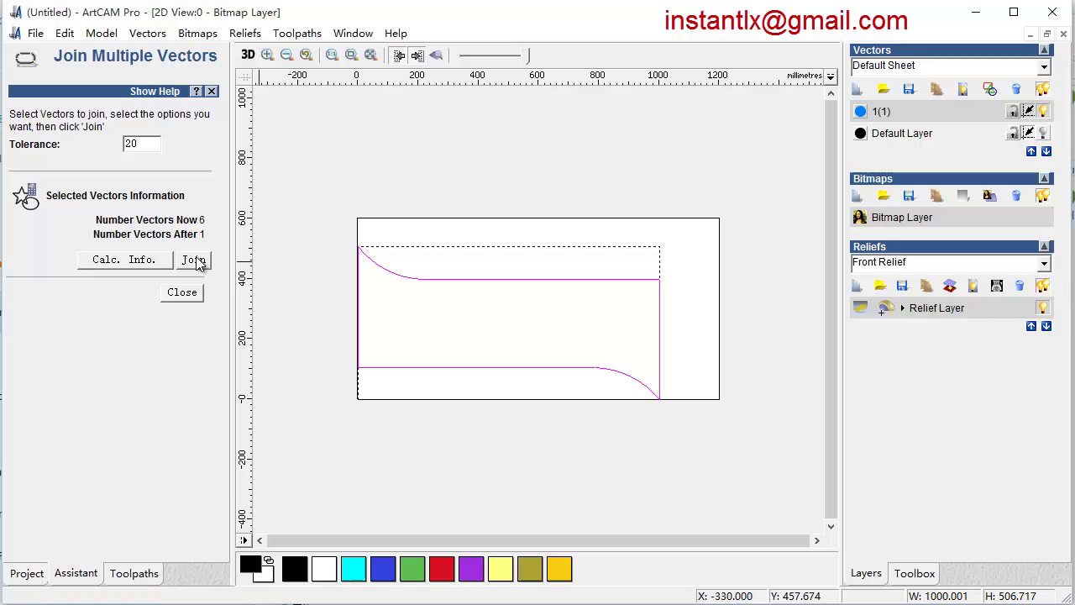
pyautogui.click(201, 263)
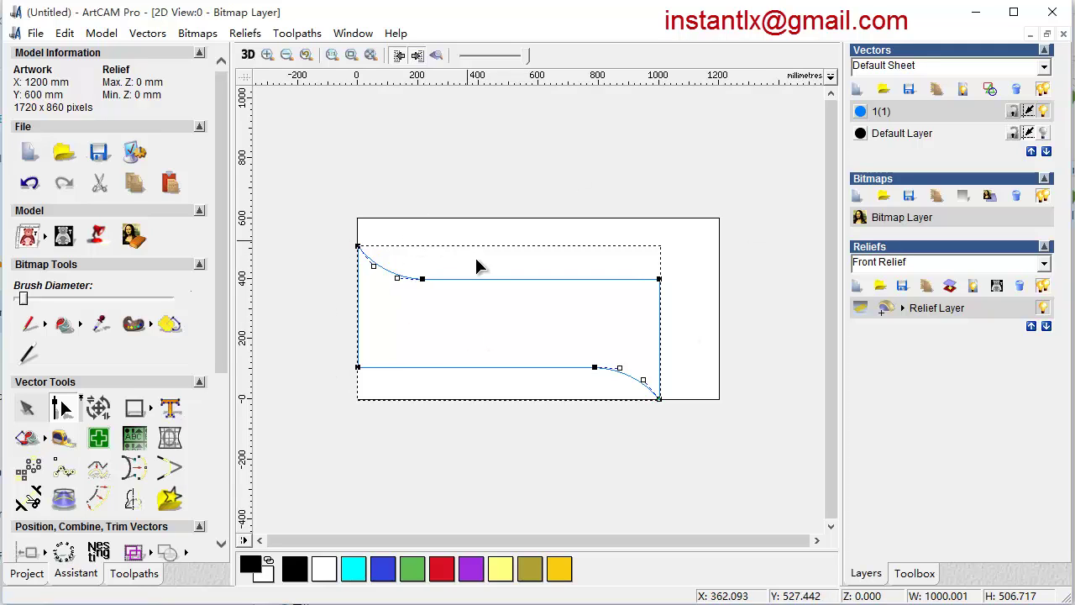
# Leave node editing, show the default layer again and merge the extra layer 1(1) back into it.
pyautogui.click(28, 422)
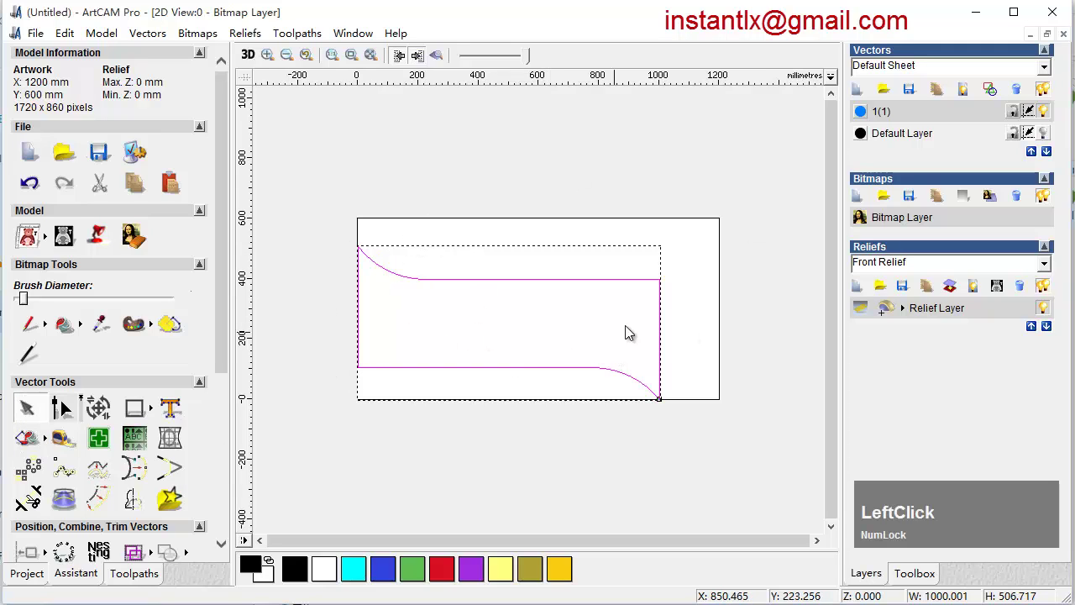
pyautogui.press('ctrl+Num_Lock')
pyautogui.press('ctrl+x')
pyautogui.click(906, 141)
pyautogui.press('ctrl+v')
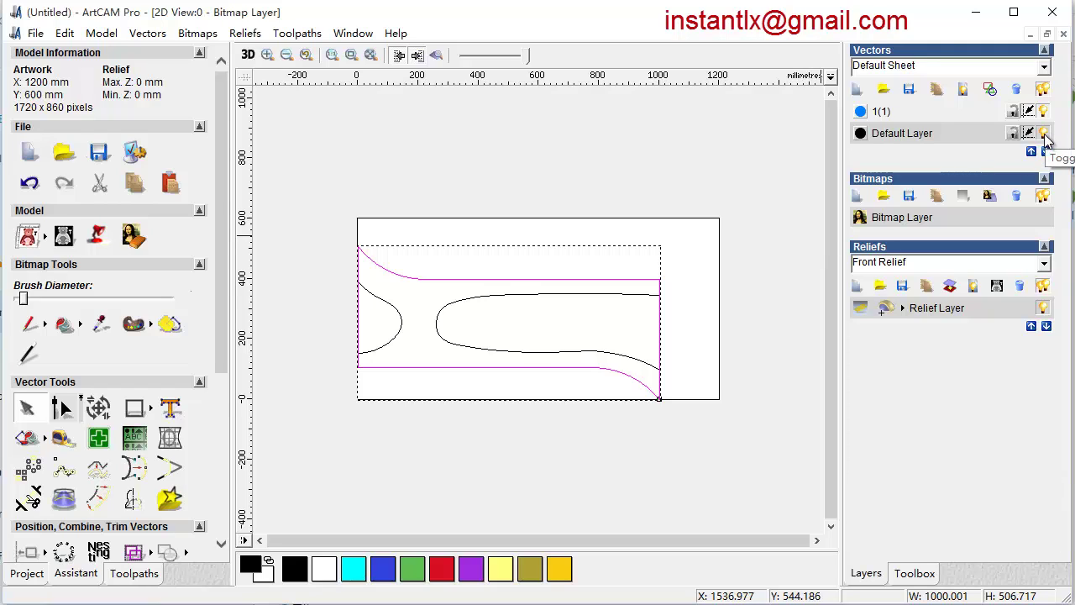
pyautogui.click(1053, 117)
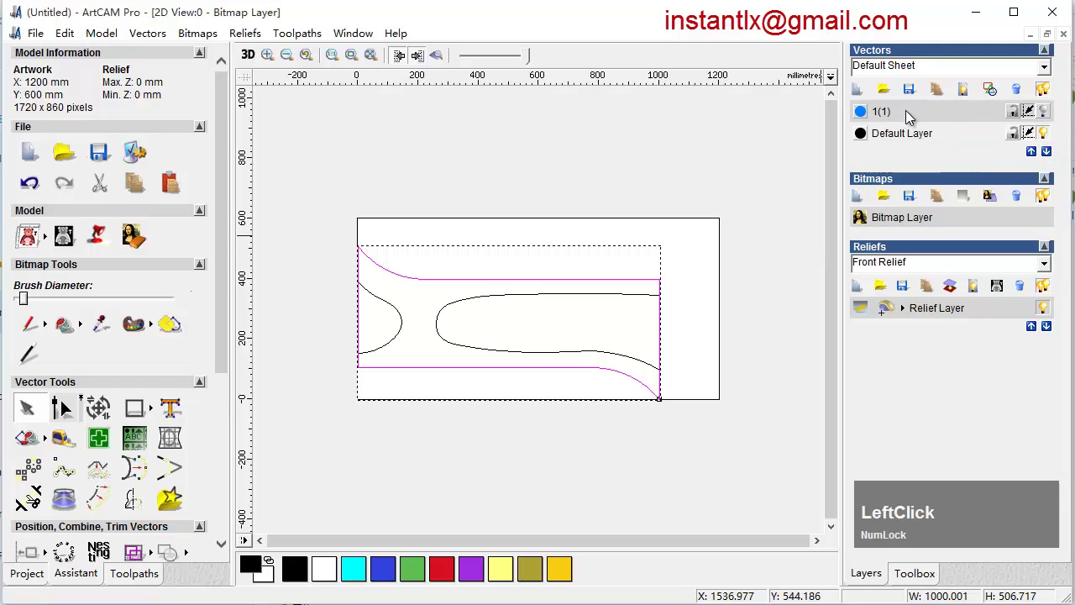
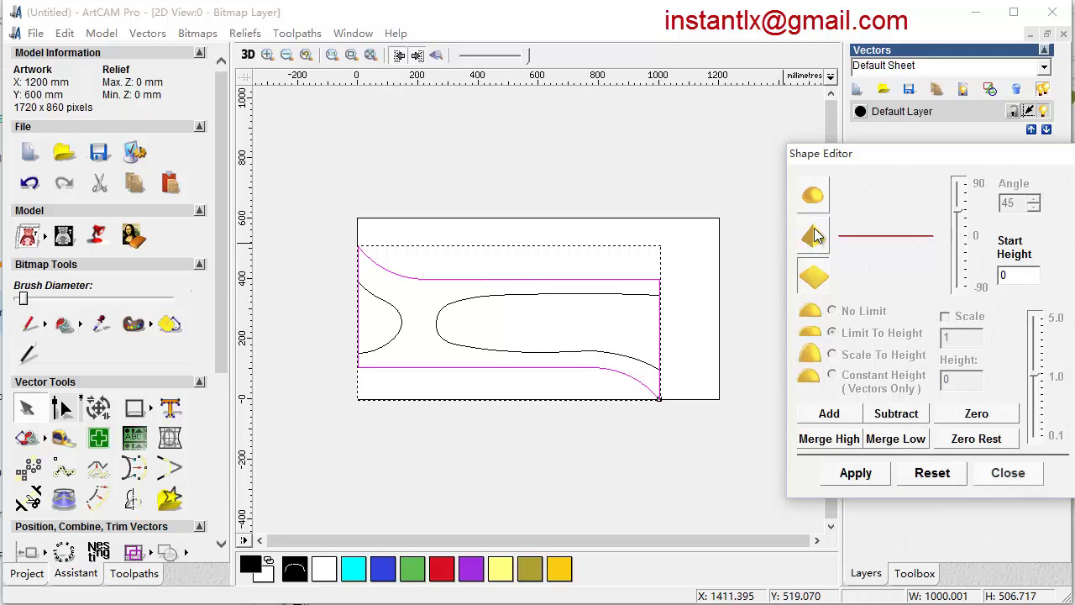
# Add the joined border as a rounded 45° relief, start height 25, limited to height 5.
pyautogui.click(819, 199)
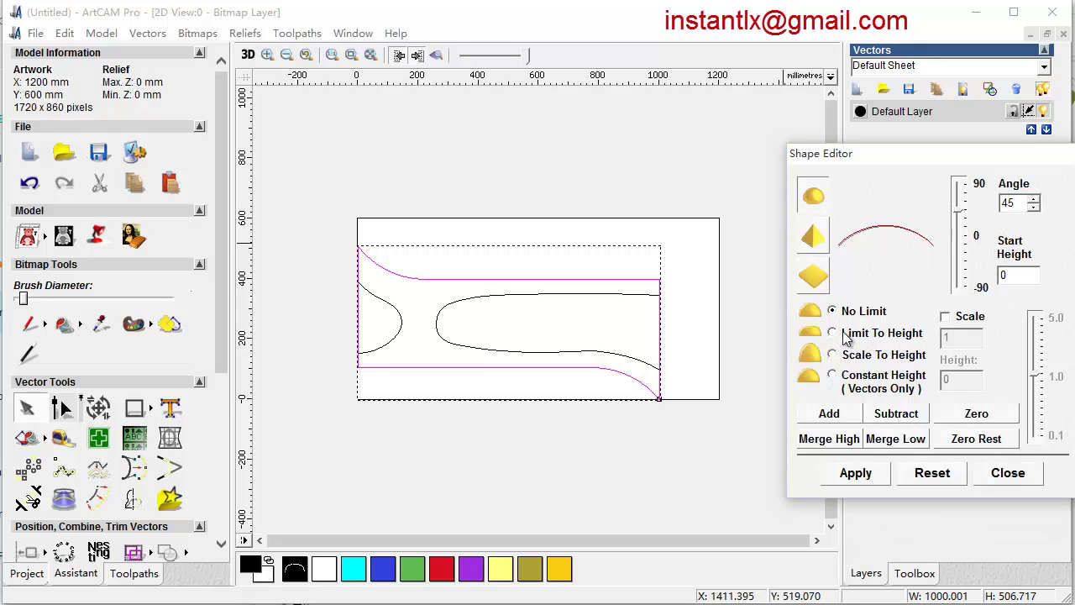
pyautogui.click(840, 337)
pyautogui.press('5')
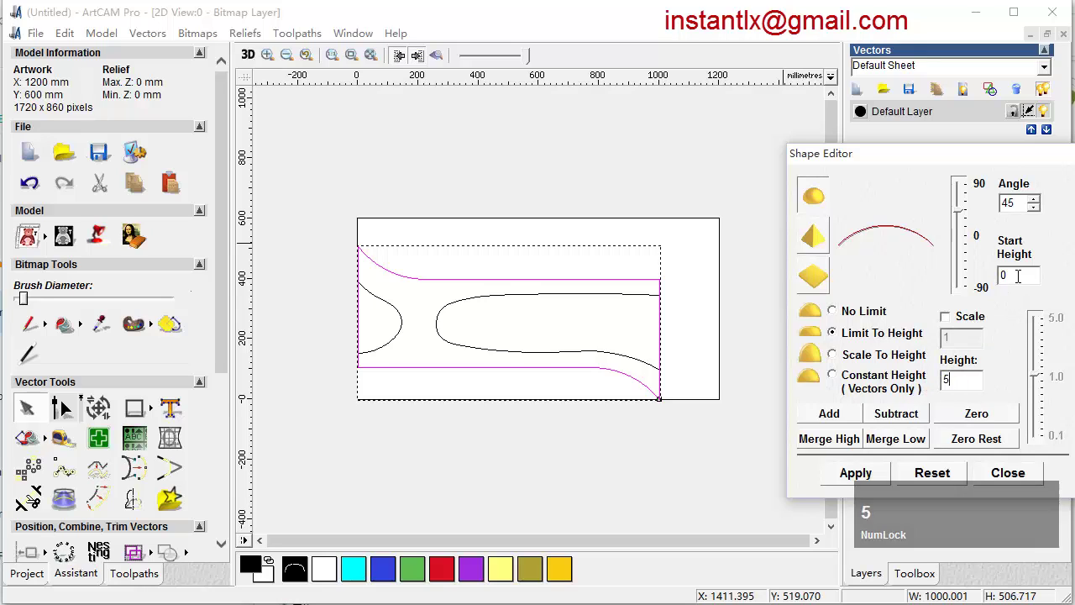
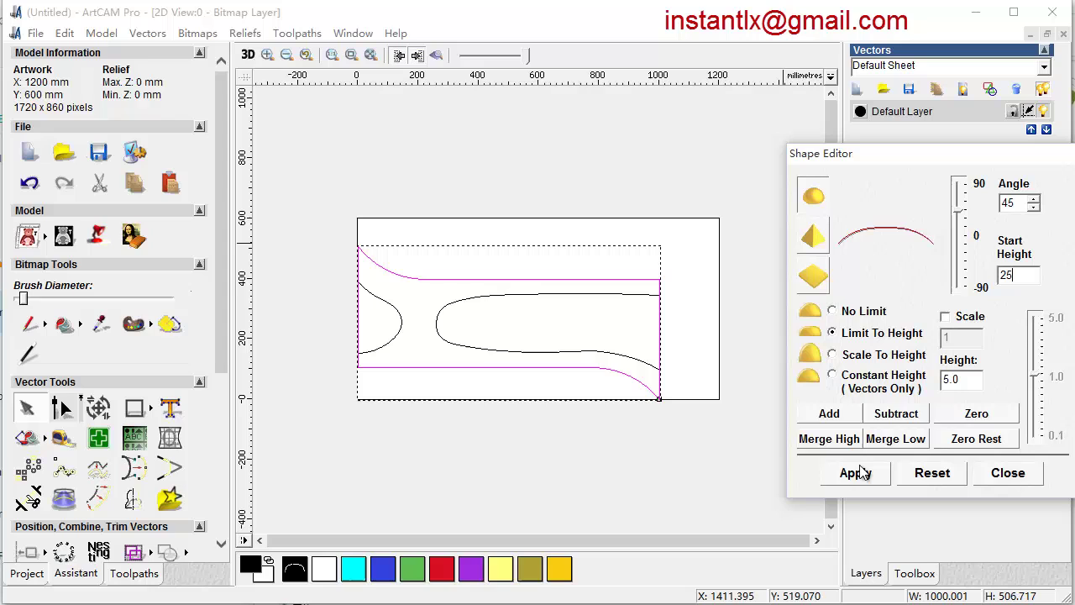
pyautogui.click(251, 60)
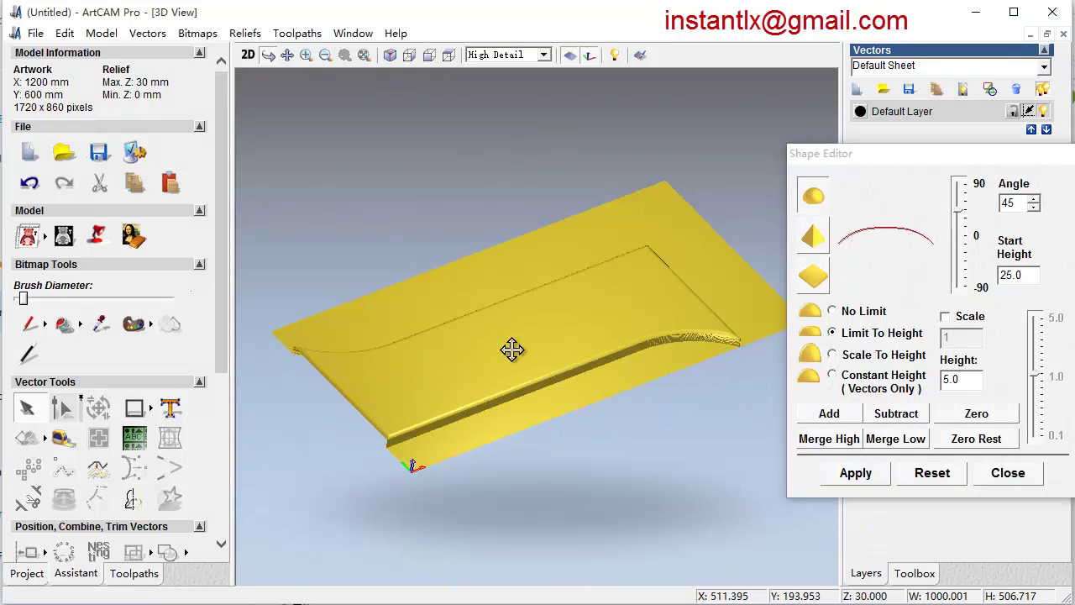
# Orbit and zoom the 3D view to inspect the raised border edge and its rough end.
pyautogui.scroll(3)
pyautogui.middleClick(560, 464)
pyautogui.scroll(3)
pyautogui.middleClick(542, 465)
pyautogui.scroll(-3)
pyautogui.middleClick(654, 389)
pyautogui.scroll(3)
pyautogui.middleClick(594, 389)
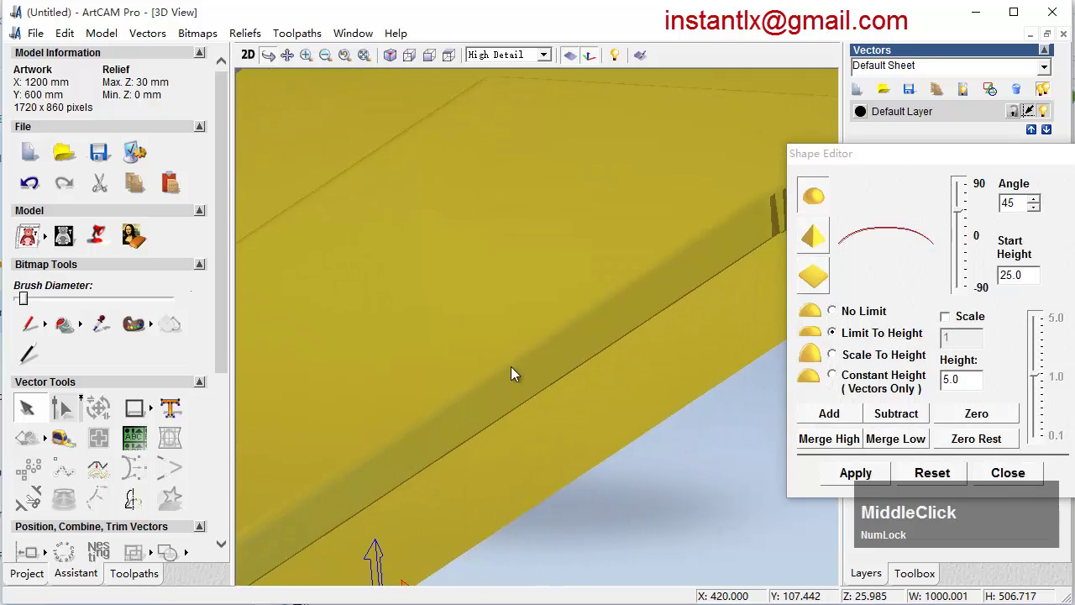
pyautogui.scroll(3)
pyautogui.middleClick(461, 394)
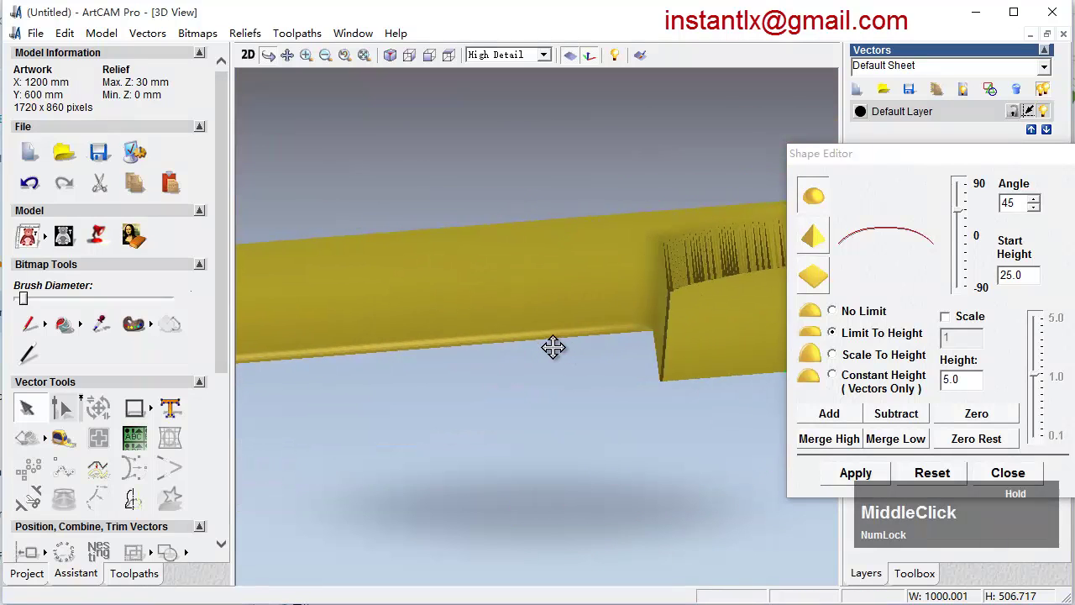
pyautogui.scroll(3)
pyautogui.middleClick(644, 309)
pyautogui.scroll(-3)
pyautogui.middleClick(624, 370)
pyautogui.scroll(-3)
pyautogui.middleClick(625, 370)
pyautogui.scroll(-3)
# Rename the new relief layer to 'pockets' and return to the 2D artwork view.
pyautogui.click(1004, 475)
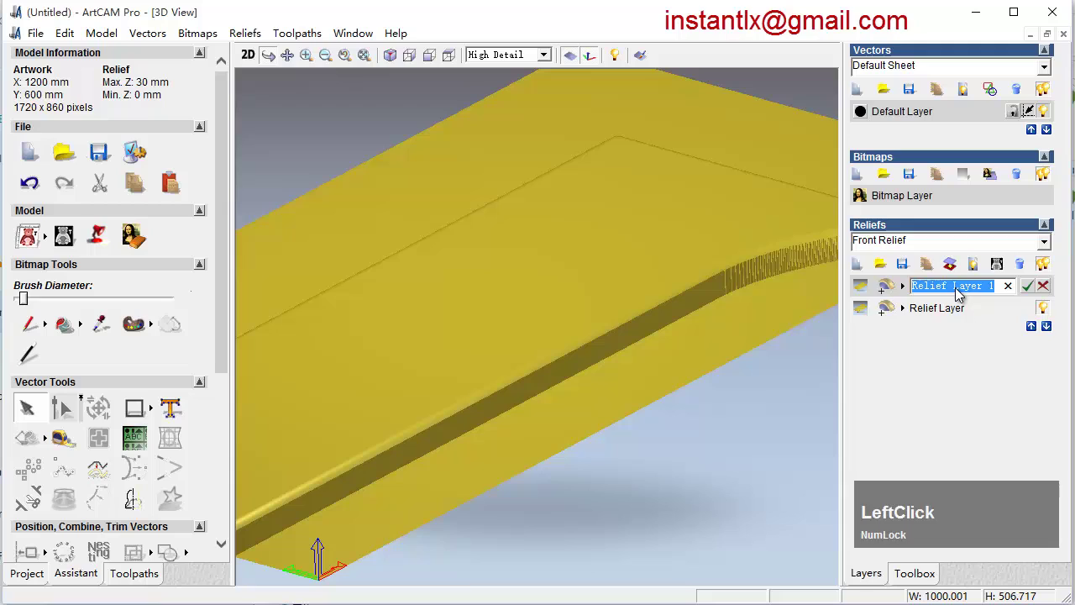
pyautogui.write('pockets')
pyautogui.press('Return')
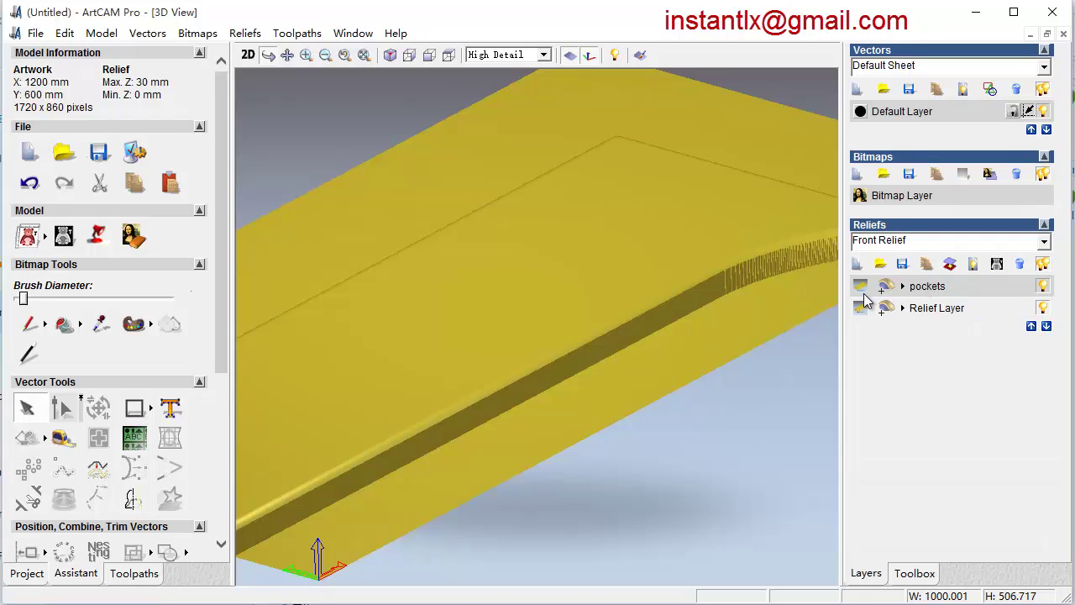
pyautogui.middleClick(707, 275)
pyautogui.scroll(-3)
pyautogui.middleClick(654, 348)
pyautogui.click(256, 66)
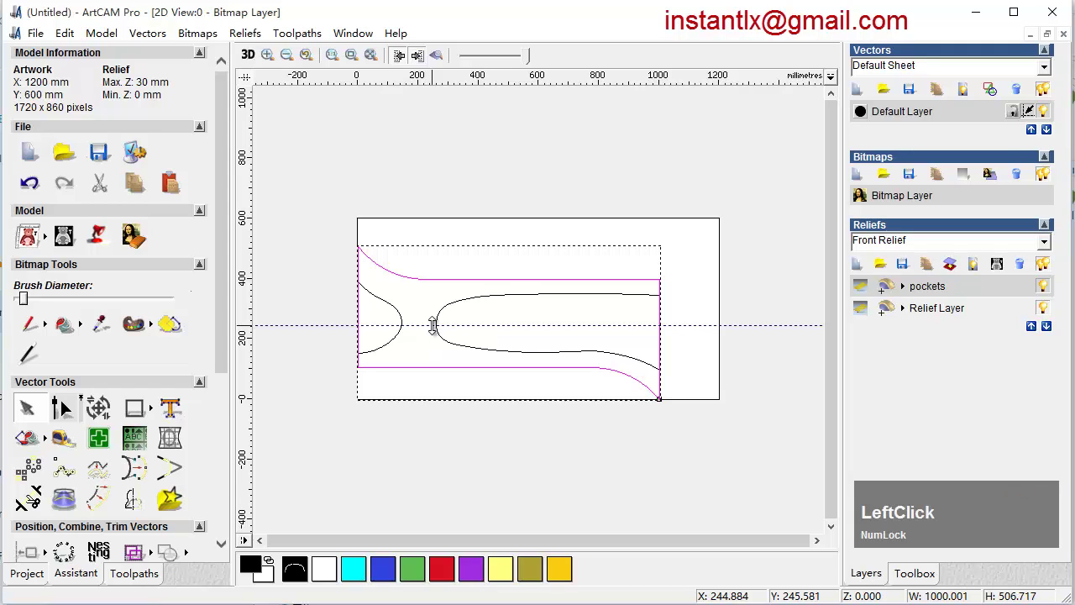
# Start Create Angled Plane from Relief Tools and begin picking its first point on the guideline.
pyautogui.click(225, 373)
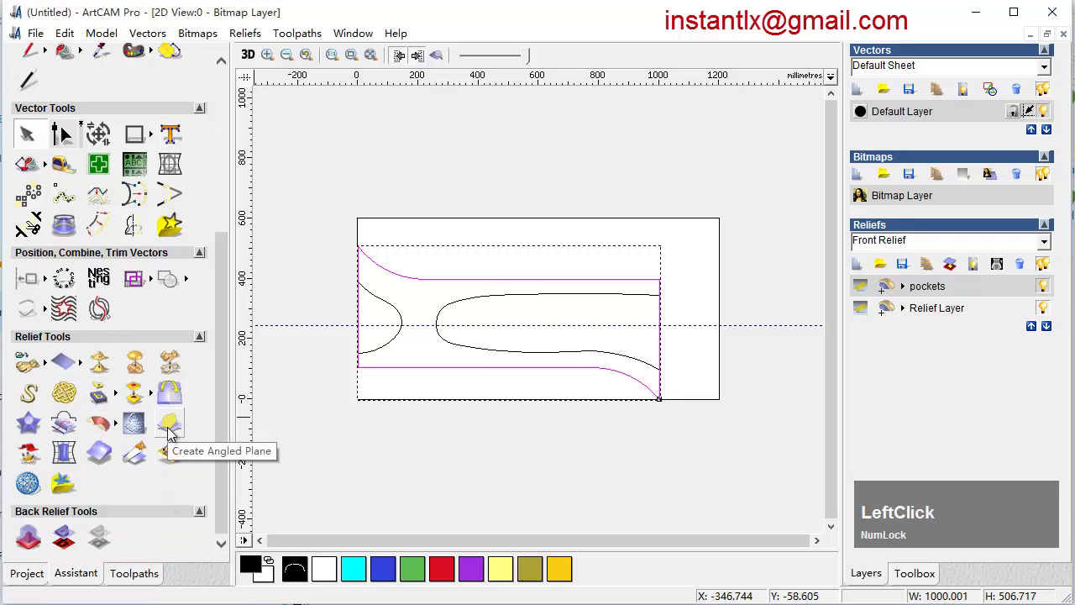
pyautogui.click(173, 433)
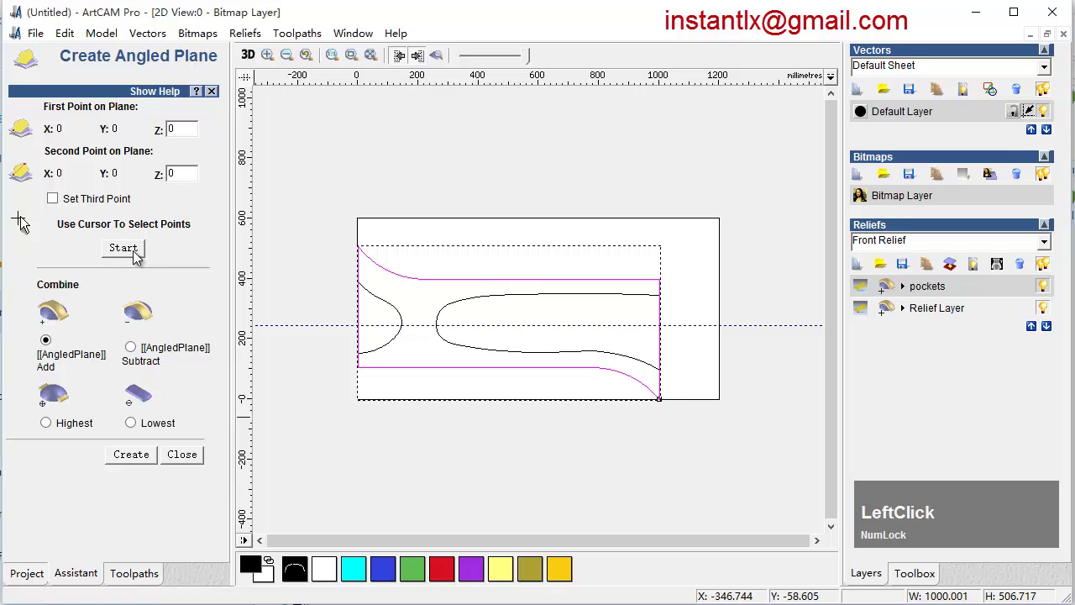
pyautogui.click(137, 253)
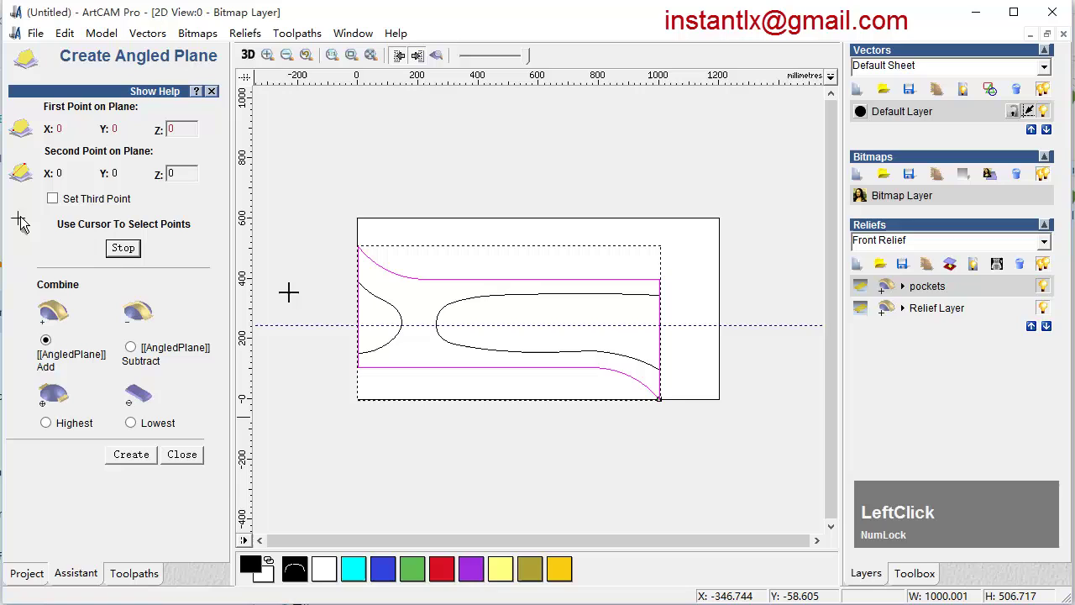
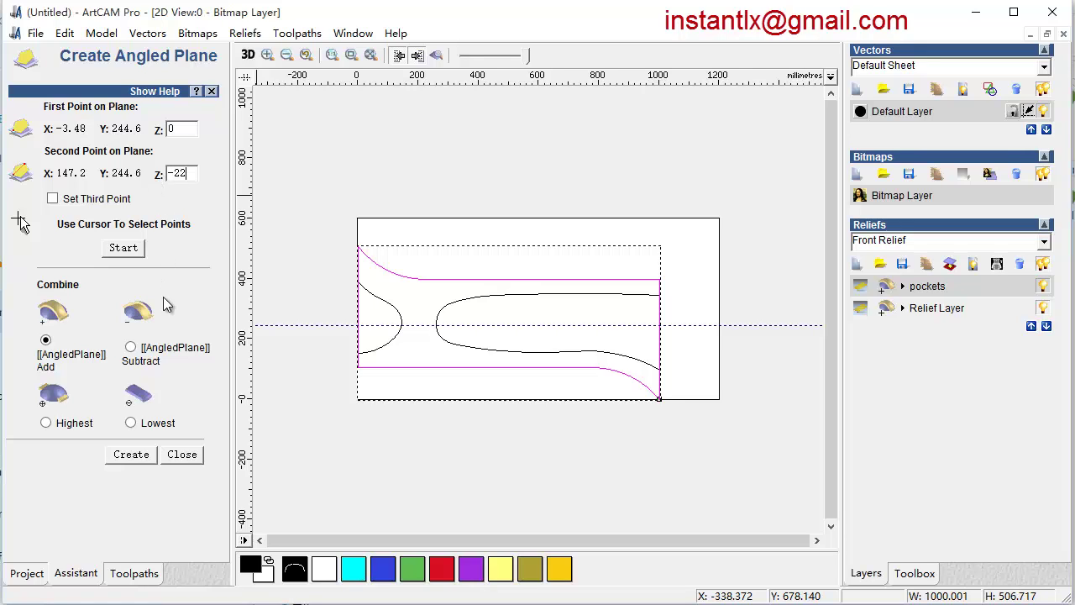
# Apply an angled plane to the long lower pocket strip and inspect the sloped recess in 3D.
pyautogui.click(139, 461)
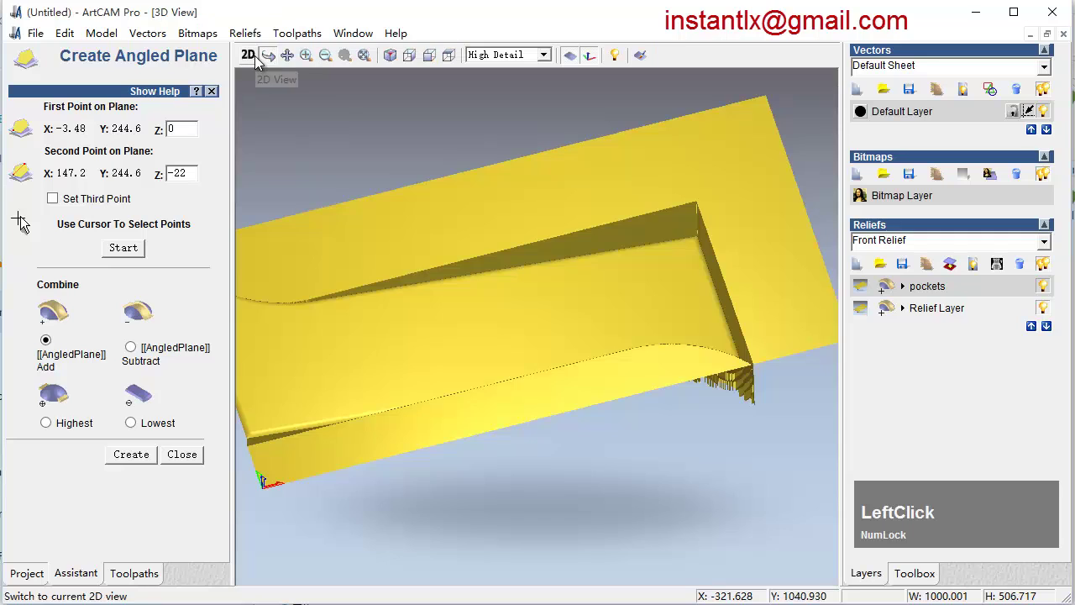
pyautogui.scroll(-3)
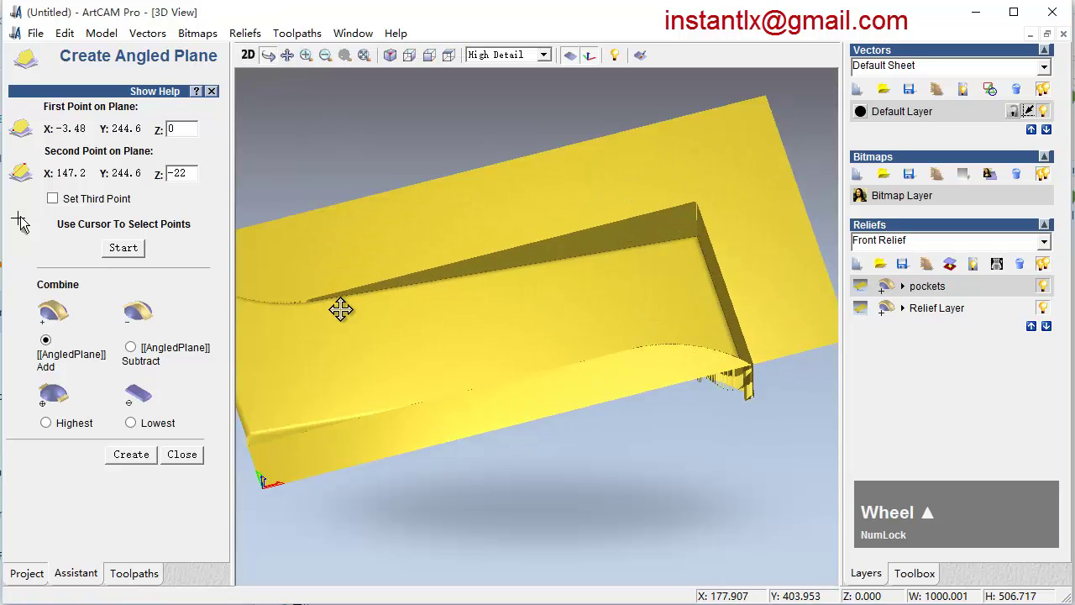
pyautogui.press('ctrl+z')
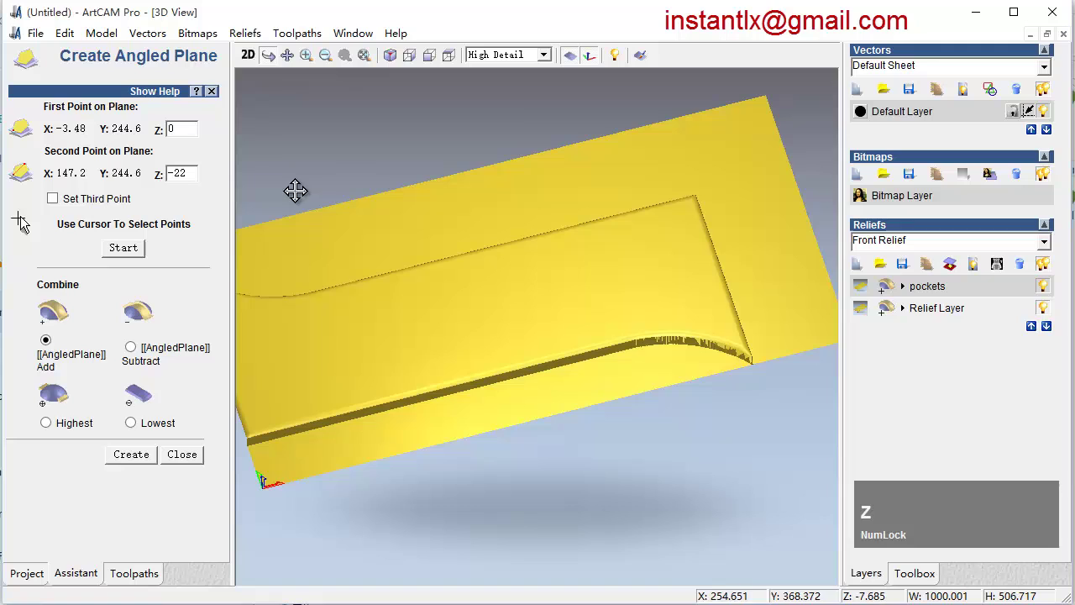
pyautogui.click(259, 67)
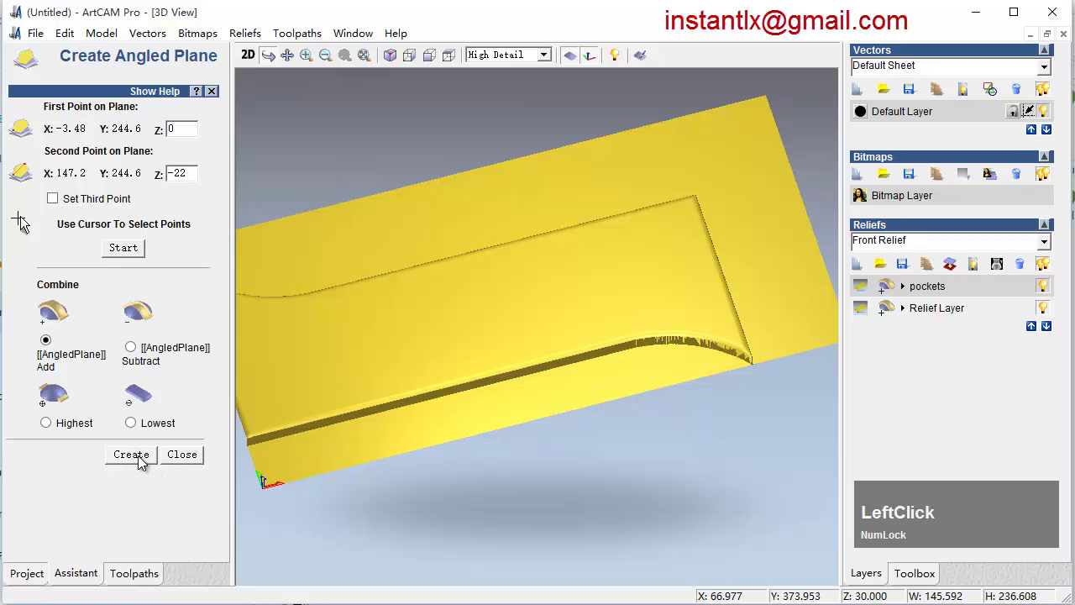
pyautogui.middleClick(472, 349)
pyautogui.scroll(3)
pyautogui.middleClick(370, 345)
# Slope the inner handle-shaped pocket floor from Z 0 at the right to -22 at the left.
pyautogui.click(256, 61)
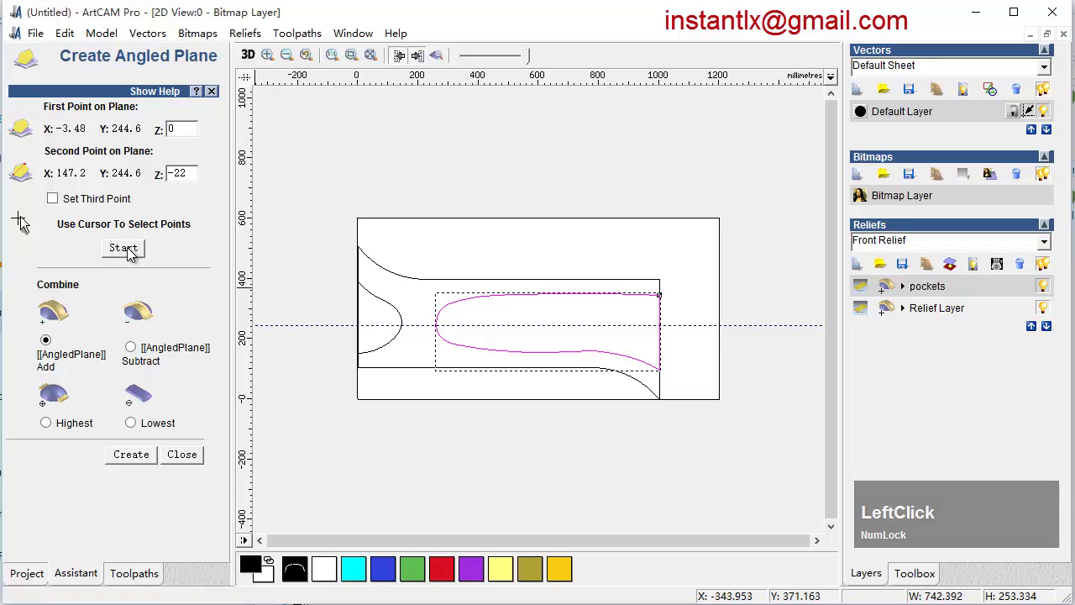
pyautogui.click(132, 252)
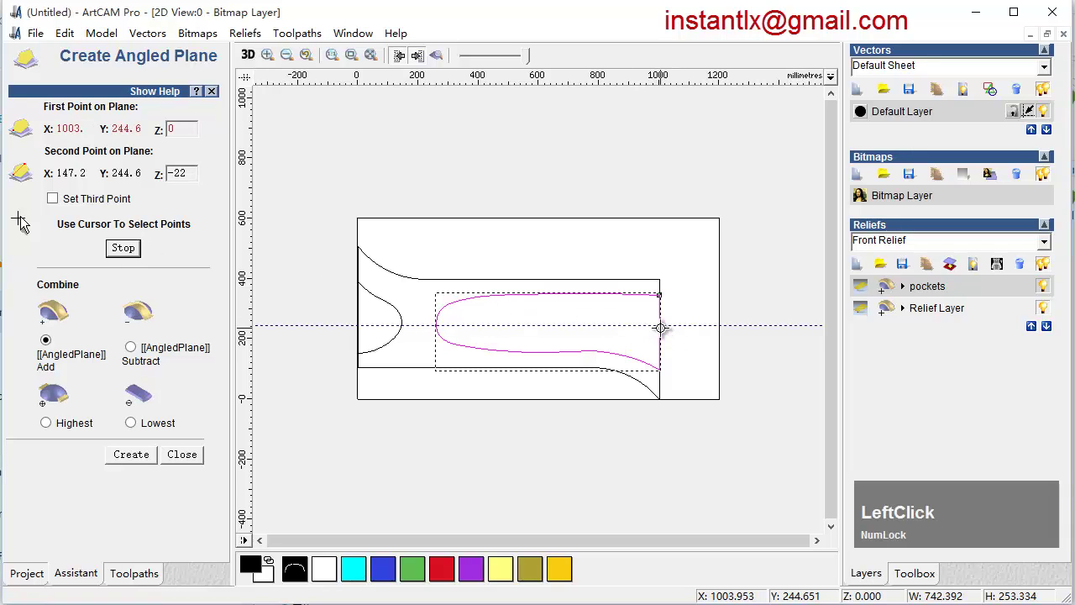
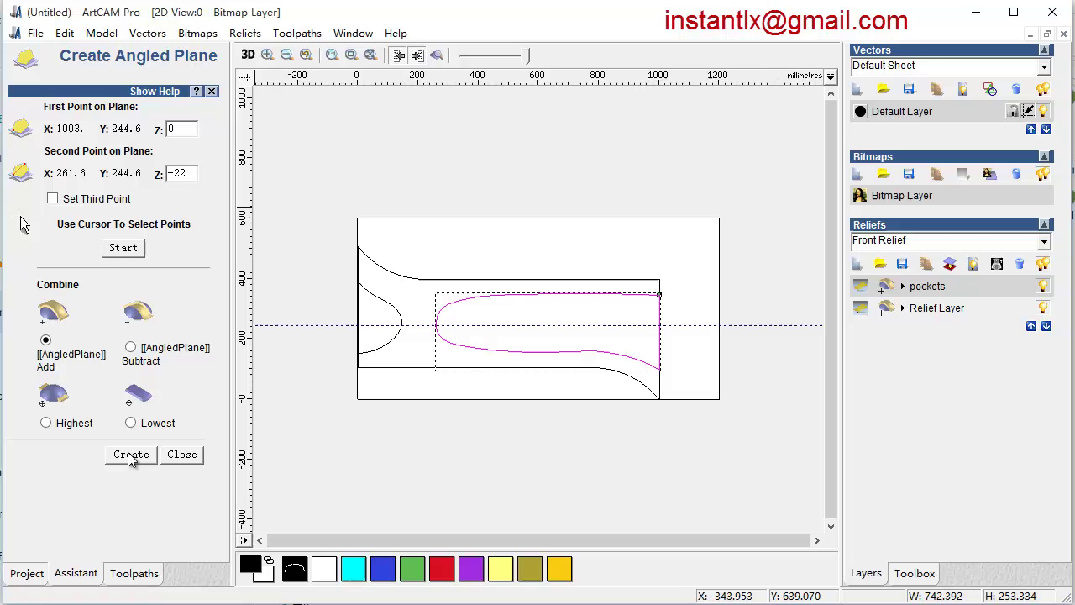
pyautogui.click(131, 458)
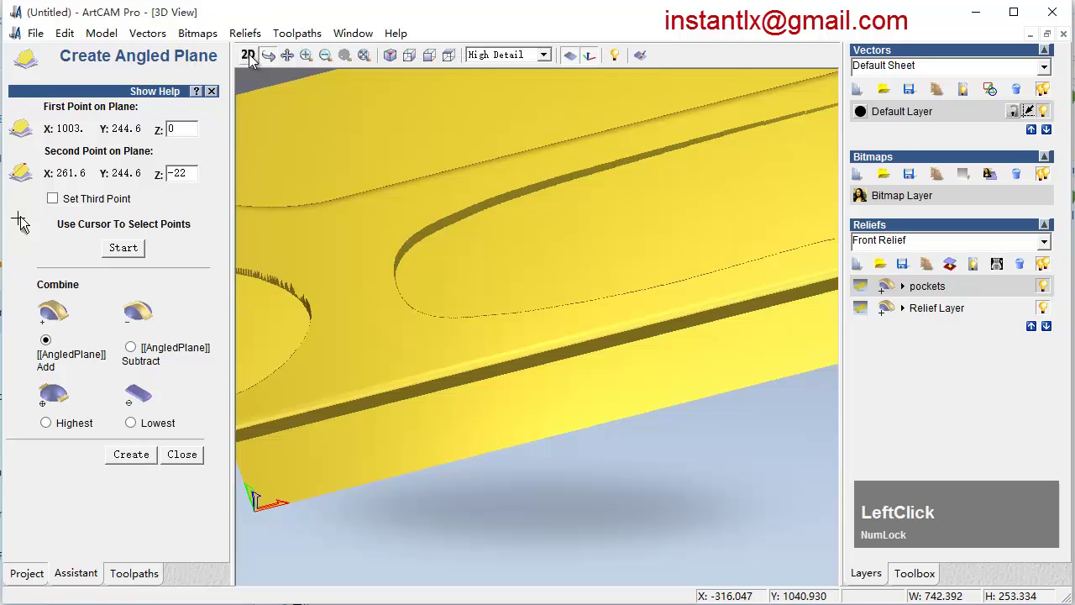
pyautogui.scroll(-3)
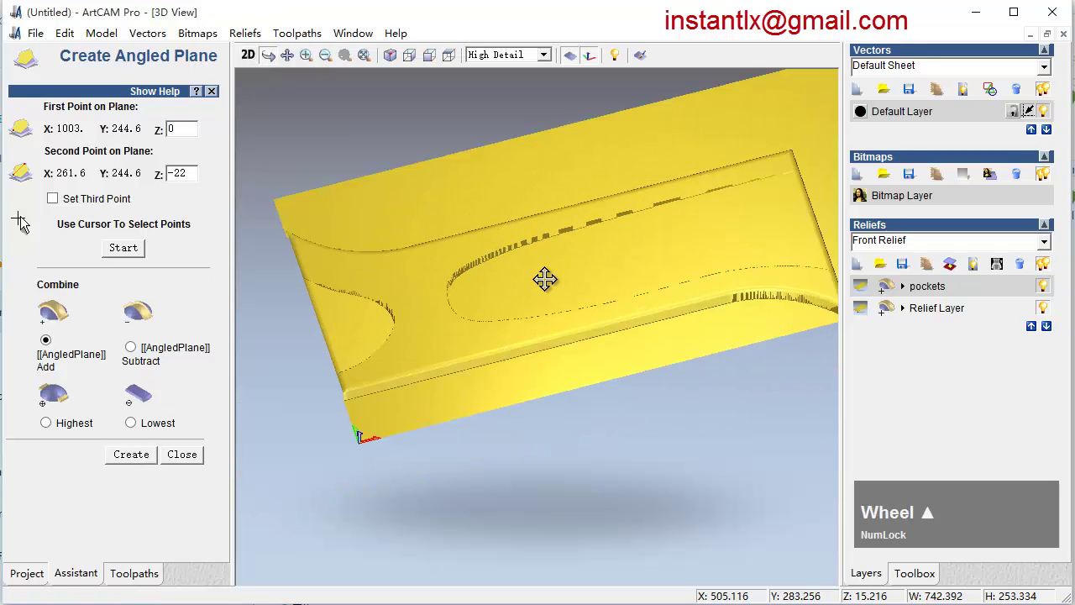
# Inspect the sloped inner pocket in 3D and finish with the Angled Plane tool.
pyautogui.middleClick(559, 282)
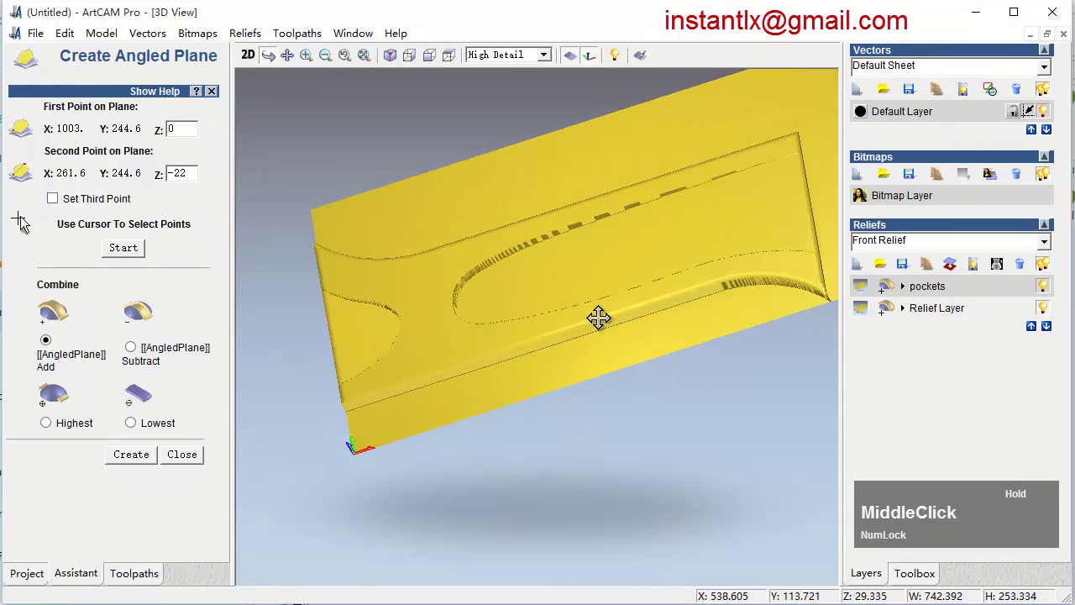
pyautogui.click(206, 451)
pyautogui.middleClick(473, 393)
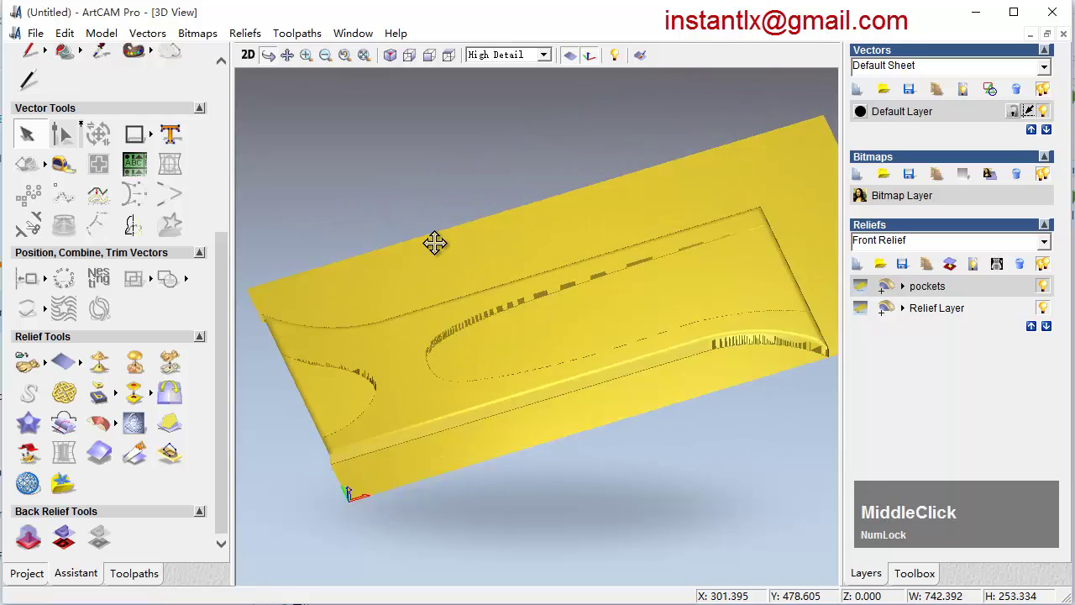
# Create a raster Machine Relief toolpath with a 6 mm ball-nose tool on a 31 mm material block.
pyautogui.click(168, 572)
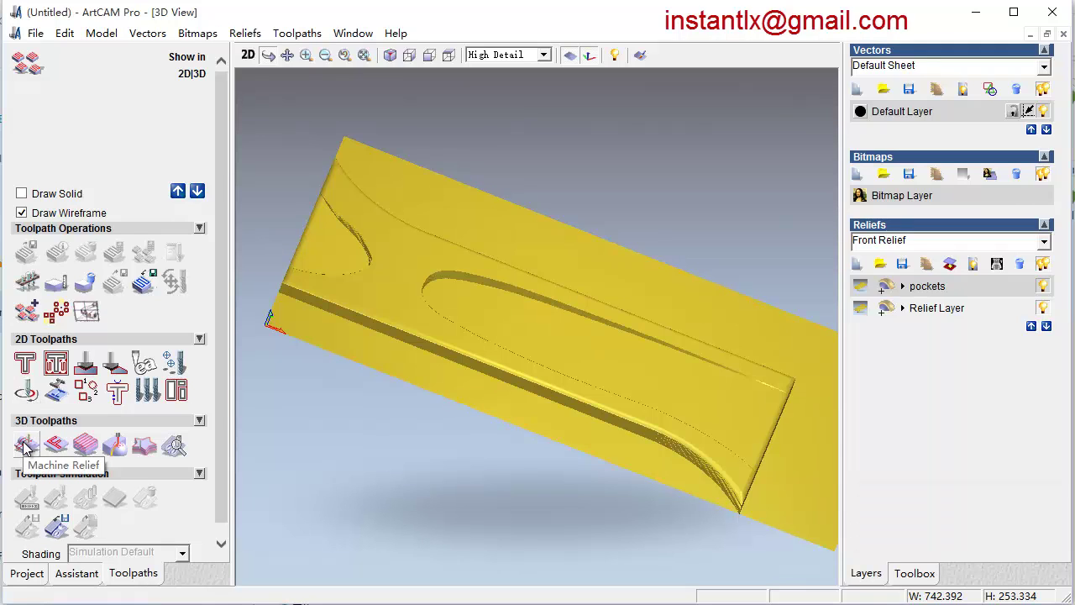
pyautogui.click(29, 448)
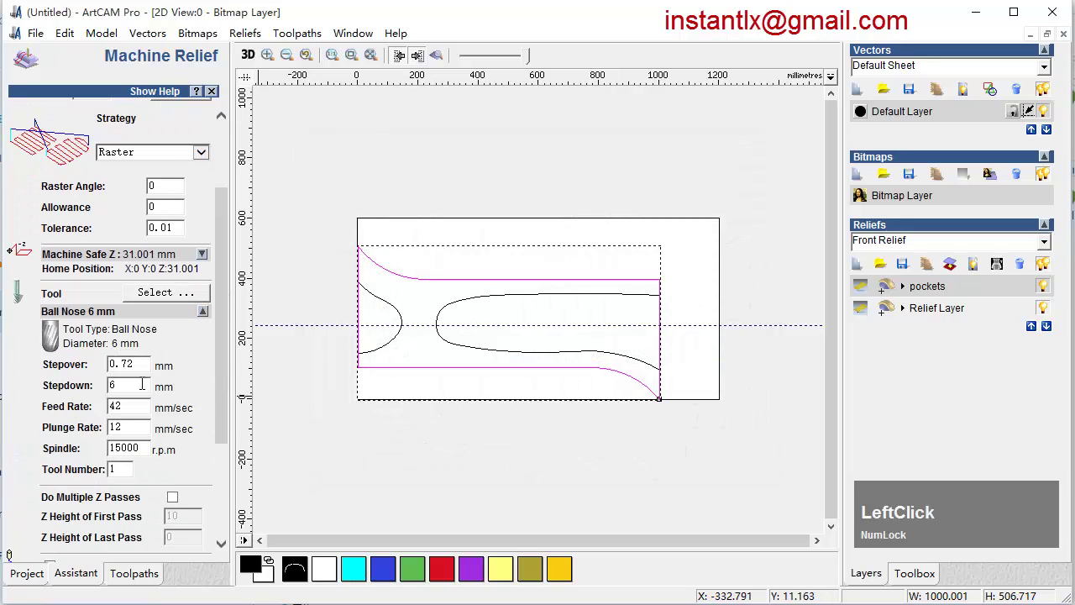
pyautogui.click(228, 318)
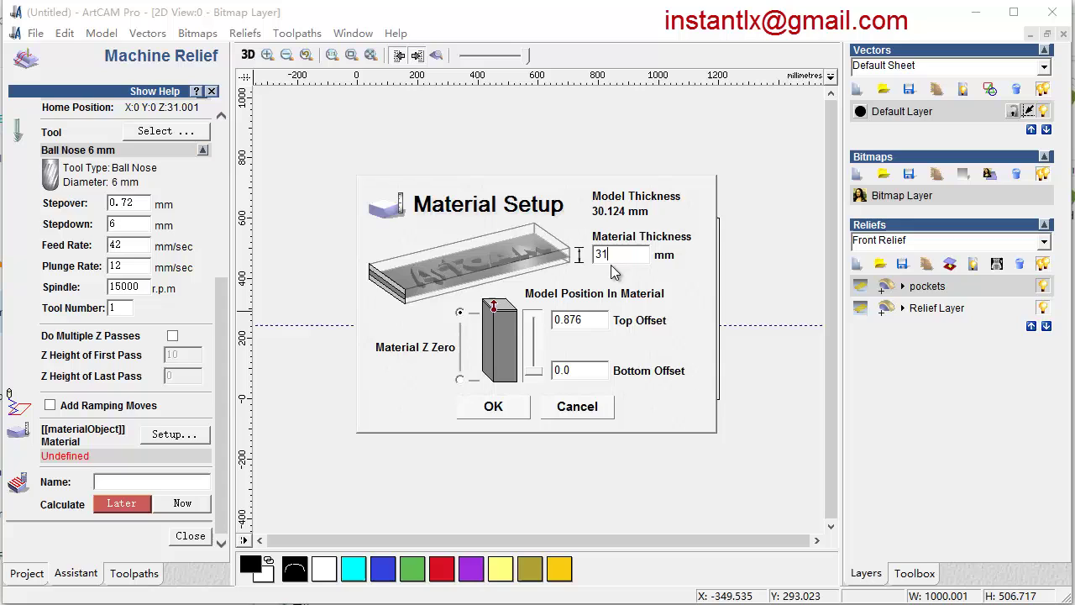
pyautogui.click(534, 376)
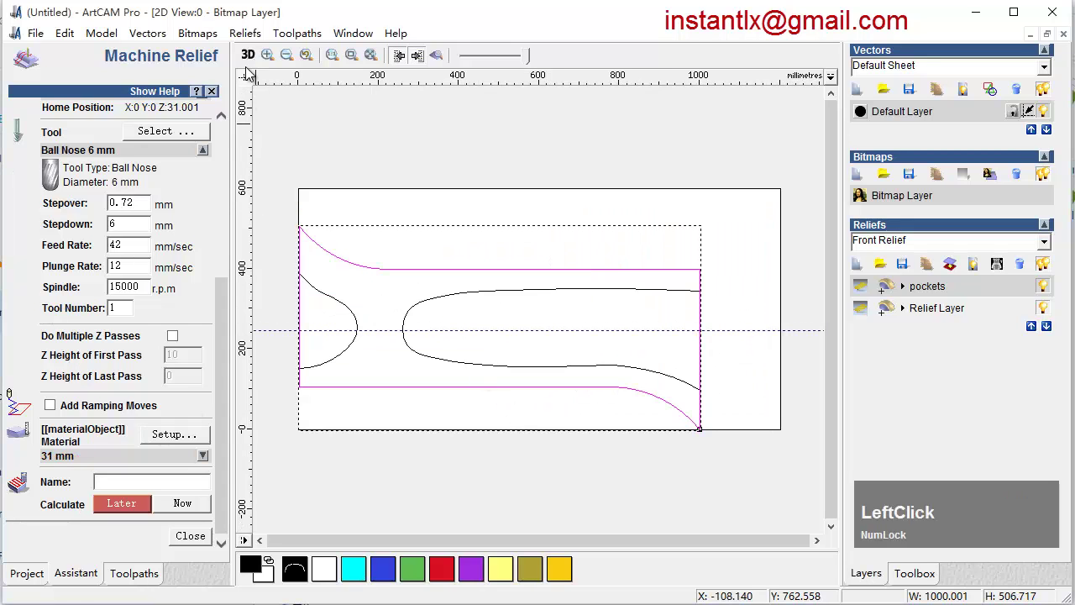
# Calculate the relief toolpath, then add an outside Profile toolpath 31 mm deep with a 6 mm end mill.
pyautogui.click(259, 56)
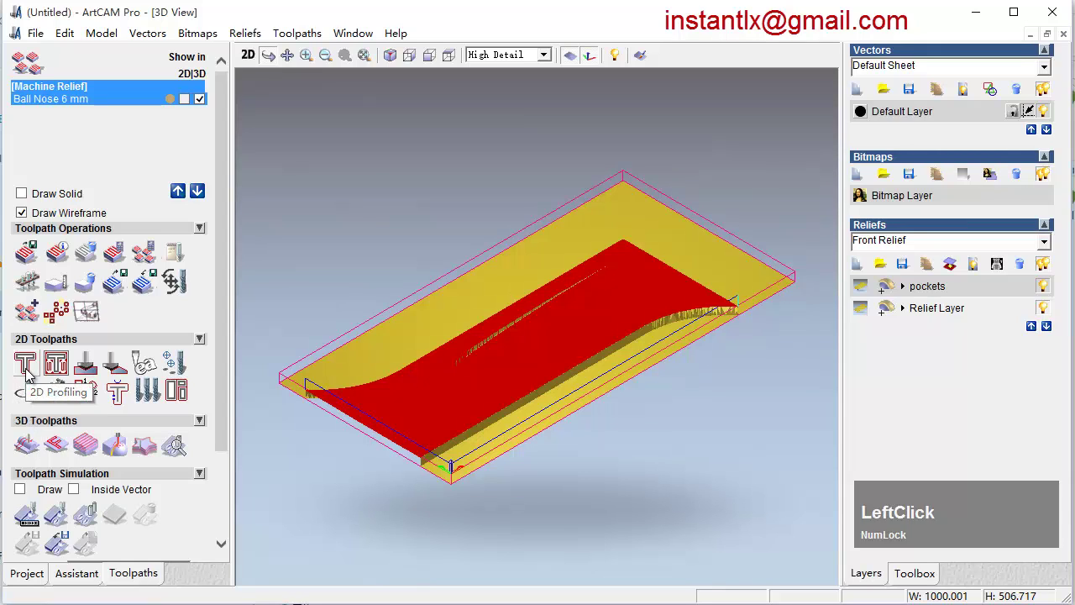
pyautogui.click(32, 375)
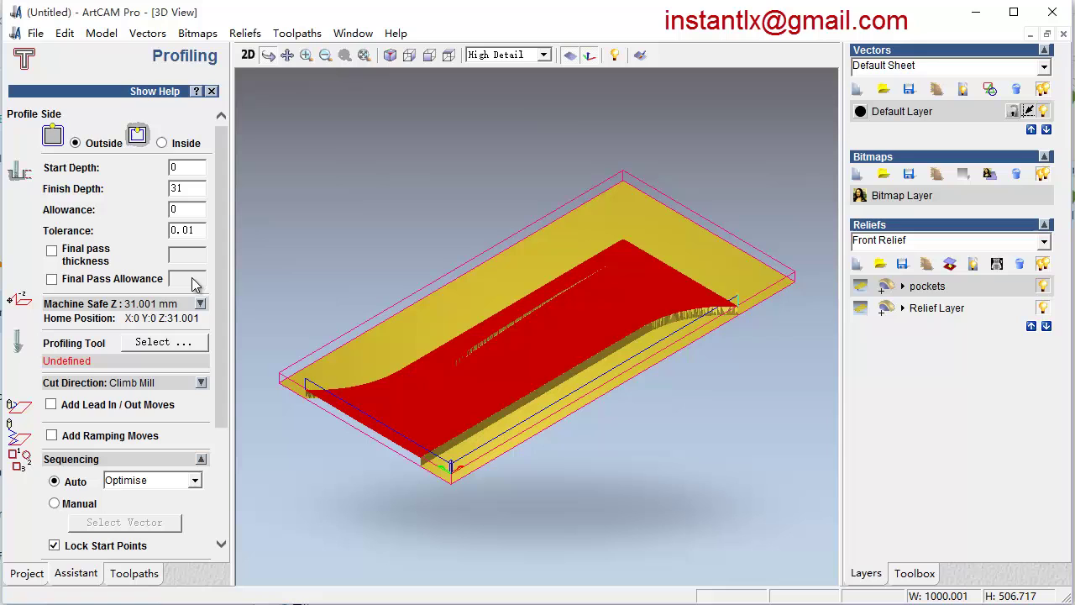
pyautogui.click(152, 343)
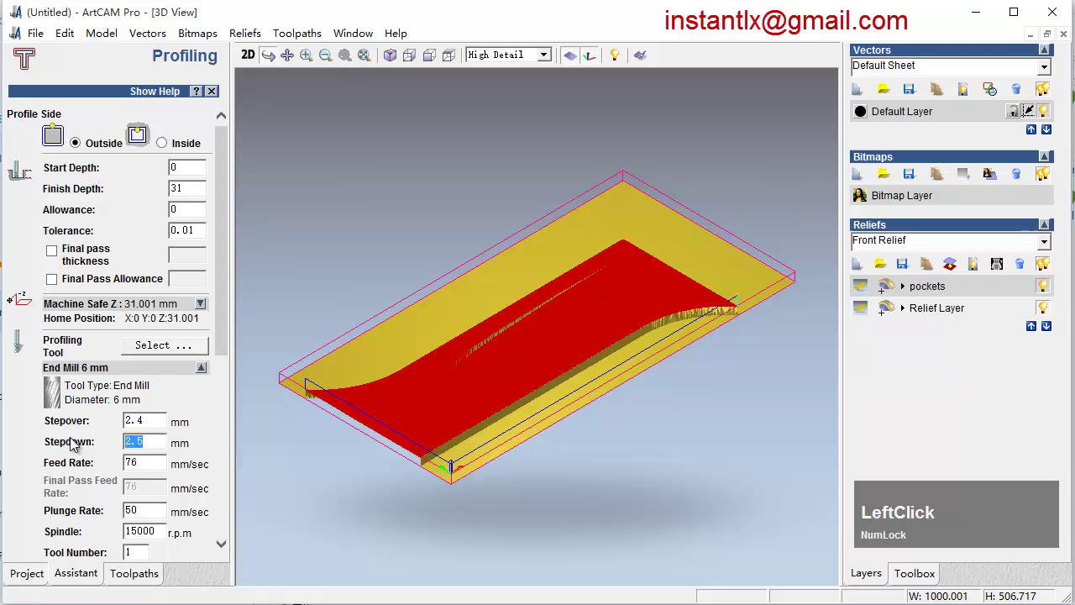
pyautogui.click(229, 309)
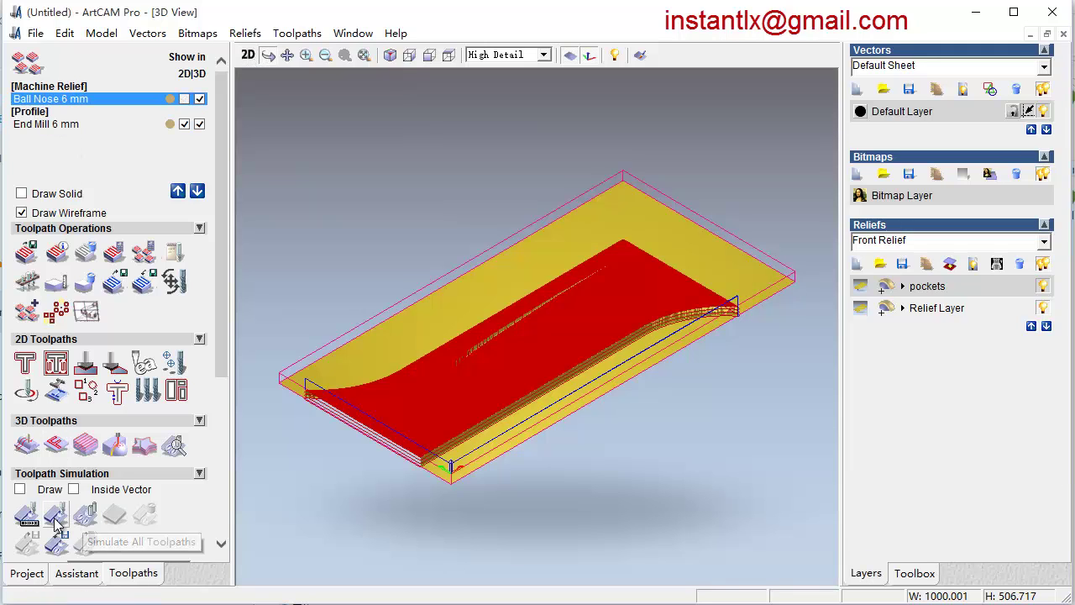
# Simulate all toolpaths and inspect the machined handle from several sides.
pyautogui.click(94, 522)
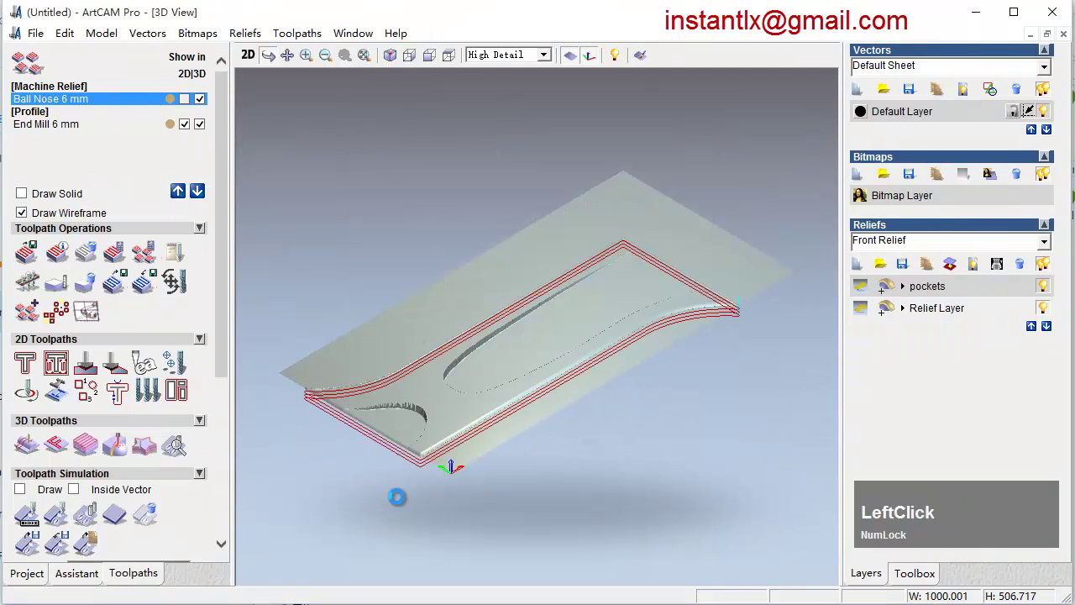
pyautogui.scroll(3)
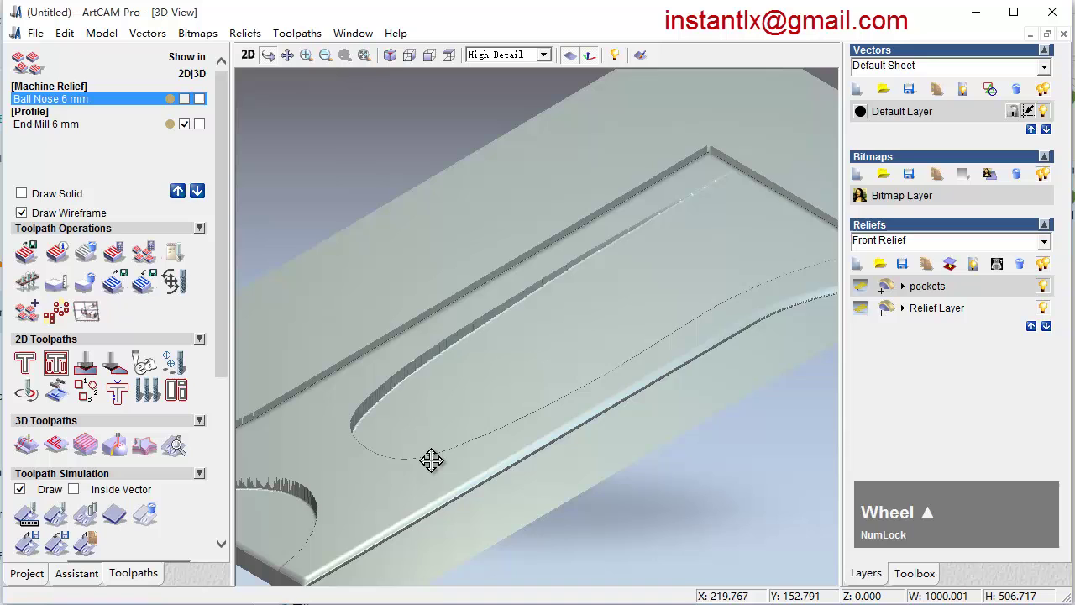
pyautogui.middleClick(447, 452)
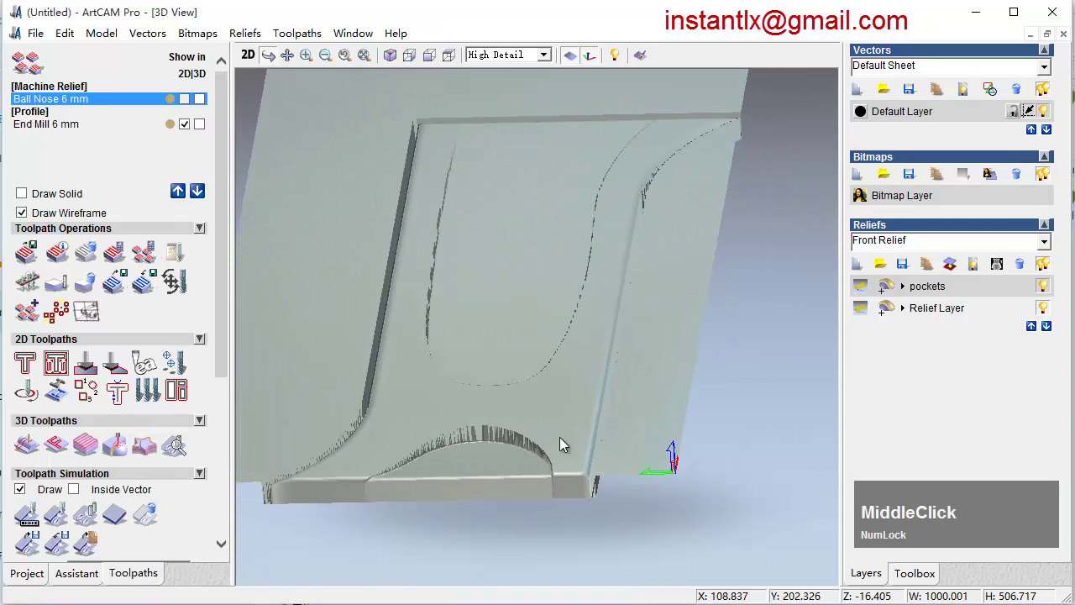
pyautogui.middleClick(571, 389)
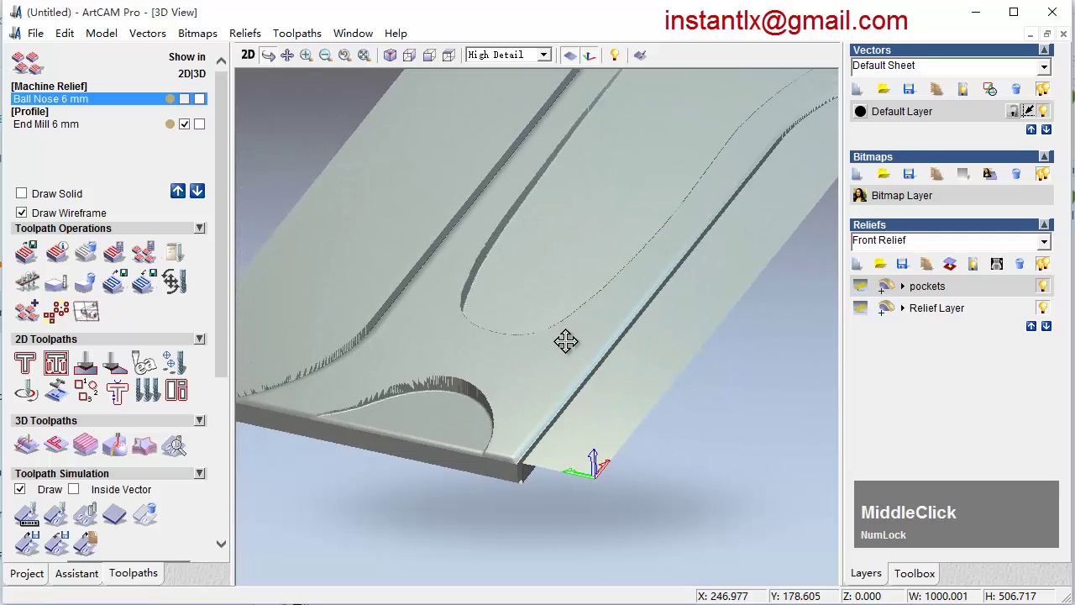
pyautogui.middleClick(612, 354)
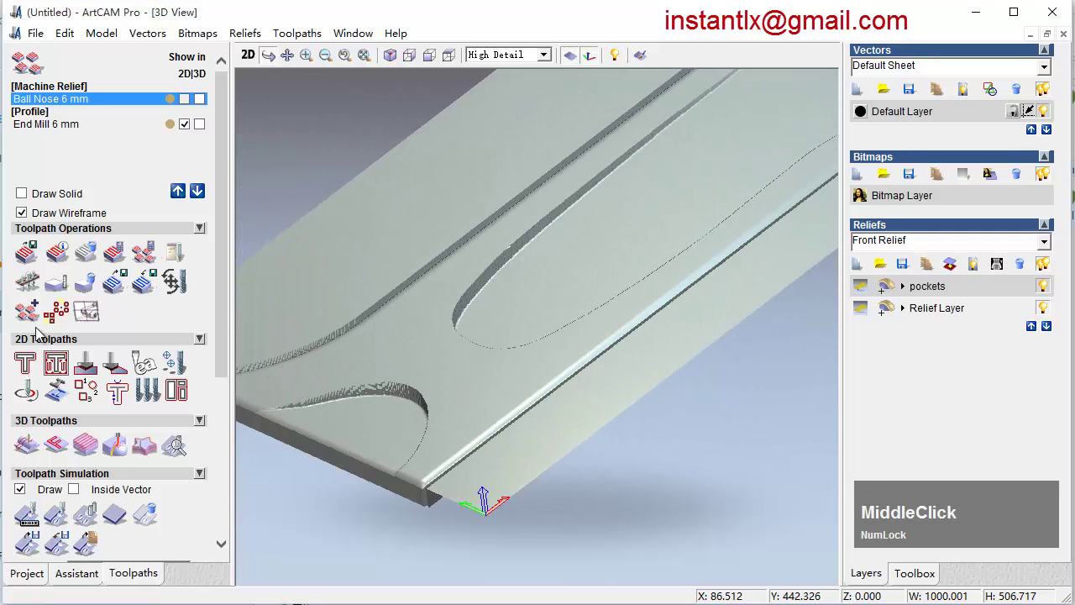
# Add the Machine Relief toolpath to the Save Toolpaths list in YIMING DSP format and close the window.
pyautogui.click(32, 257)
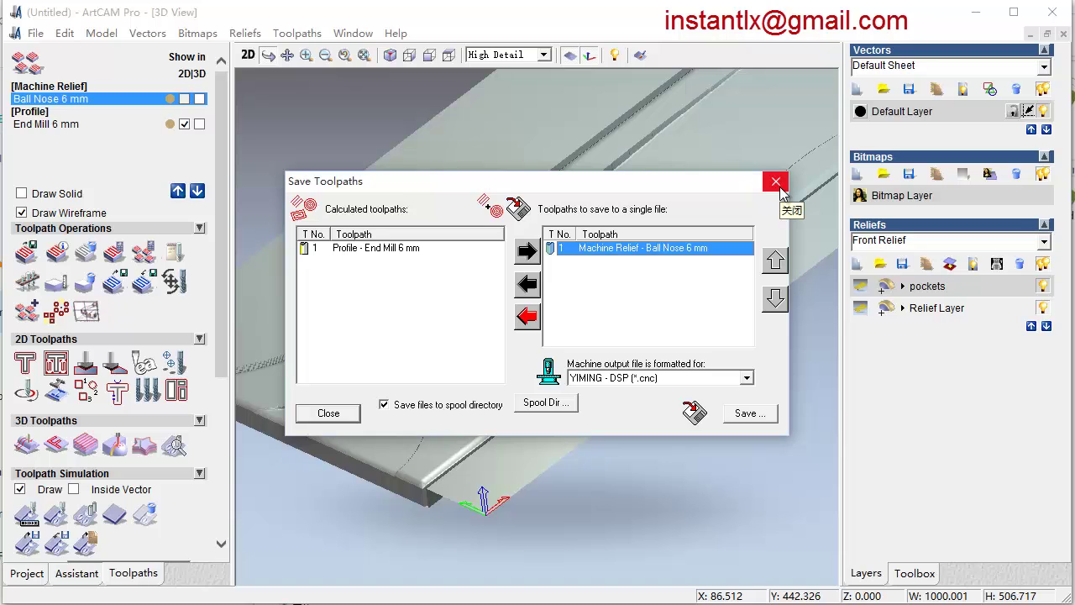
pyautogui.press('F10')
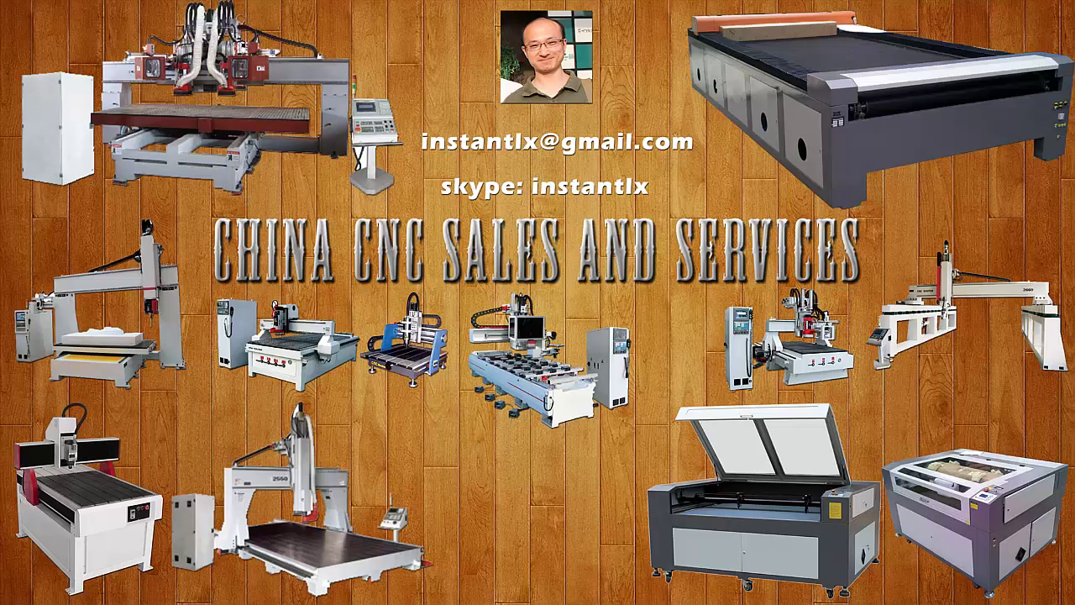